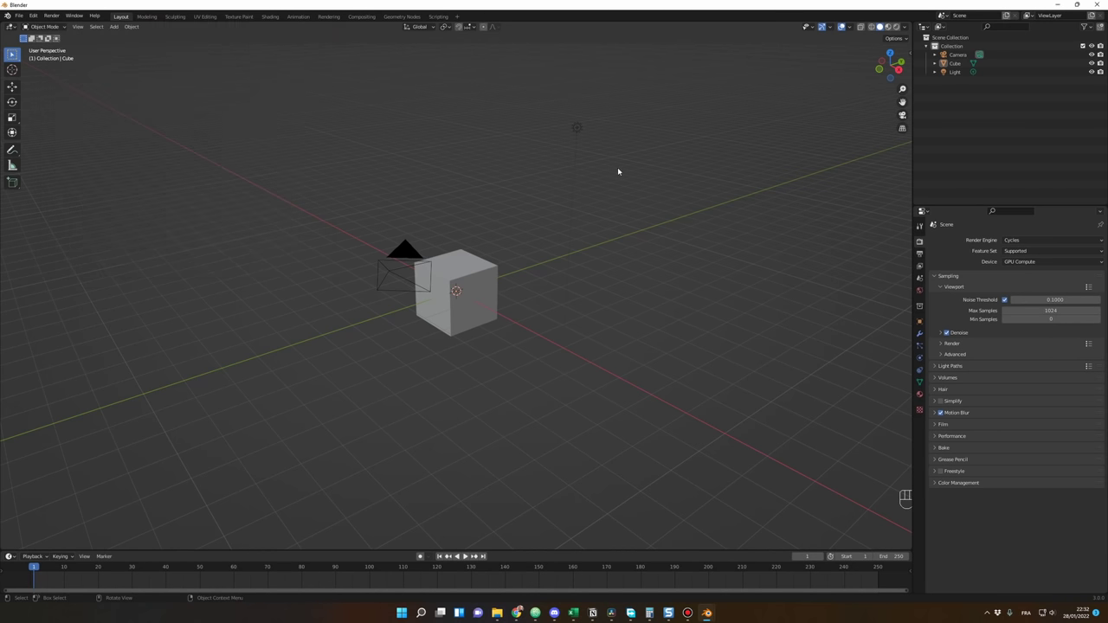
- Reveal the sidebar with the Sketchfab panel to search for a free car model
key(n)
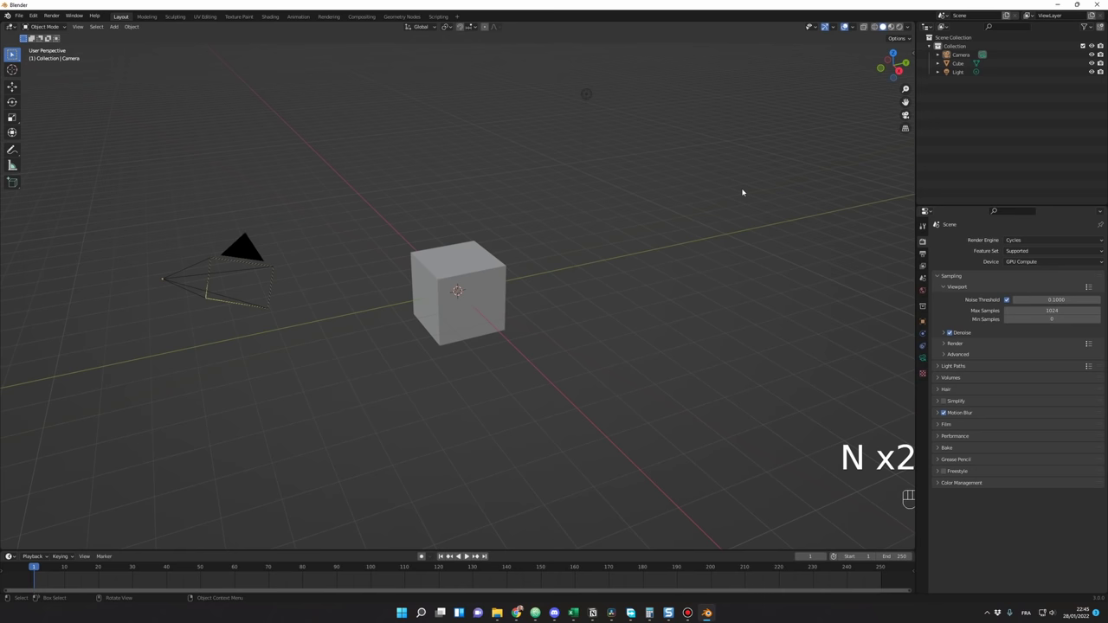
key(n)
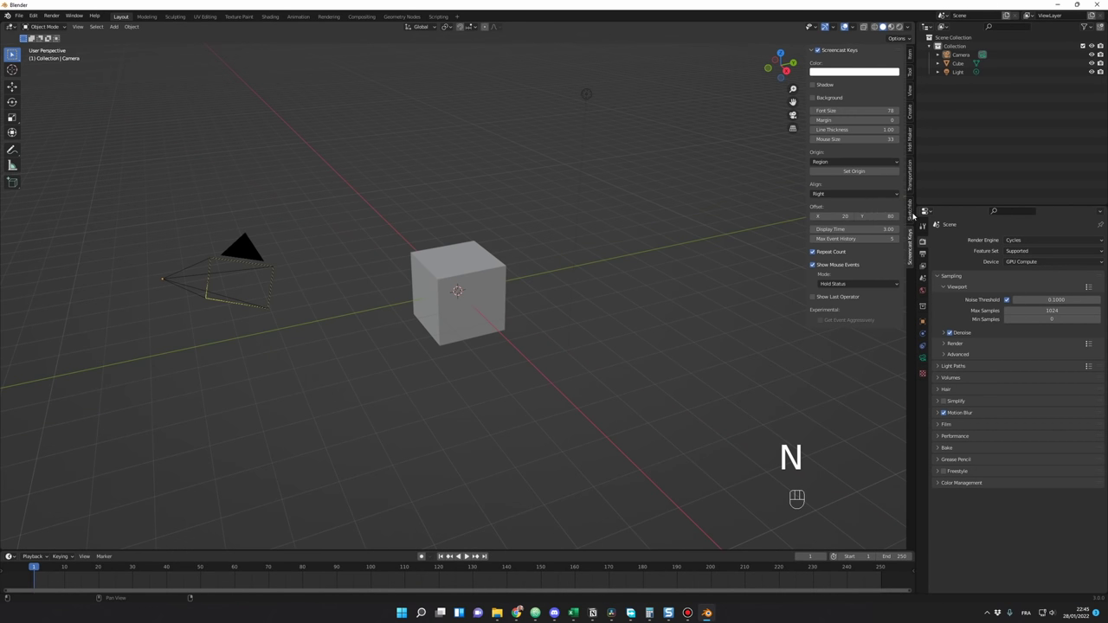
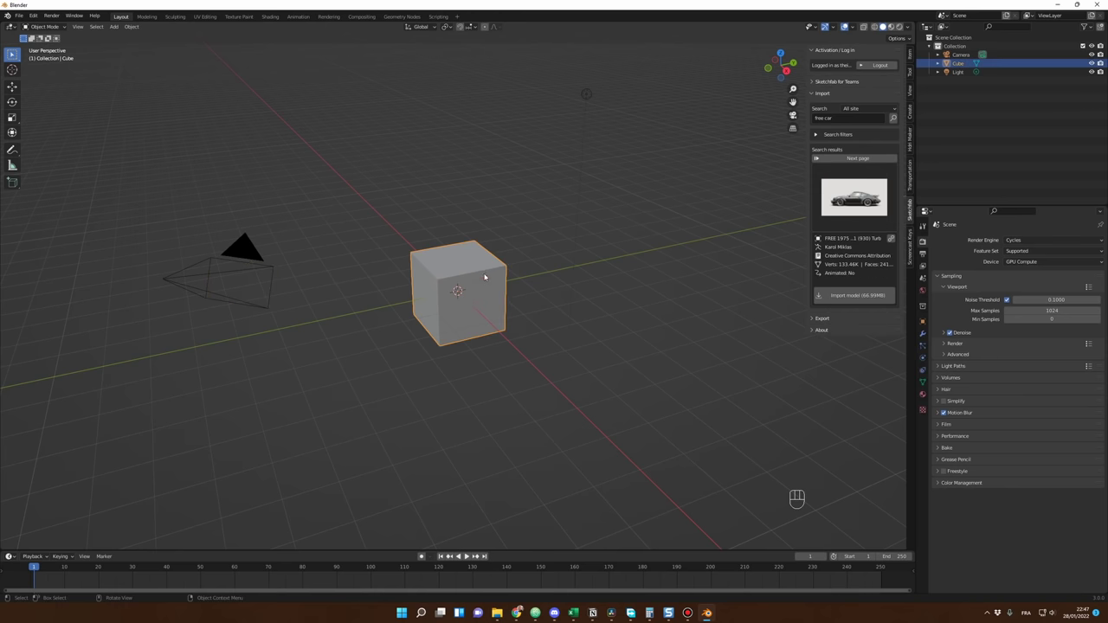
- Delete the default cube and frame the imported 1975 Porsche 911 Turbo in the quarry environment
key(Delete)
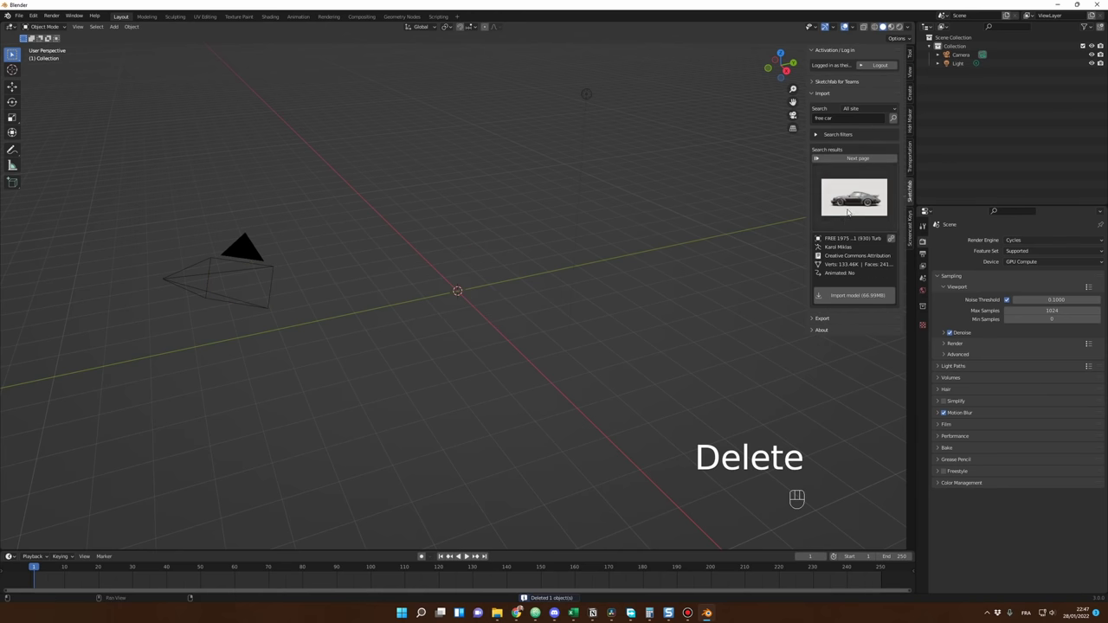
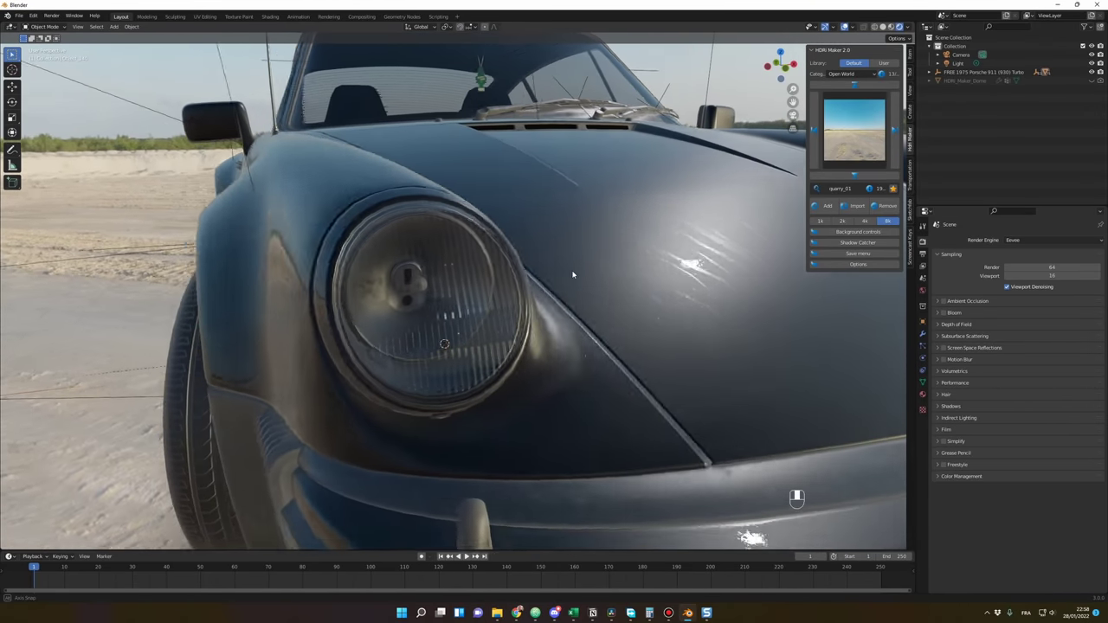
drag(587, 274, 505, 271)
middle_click(506, 272)
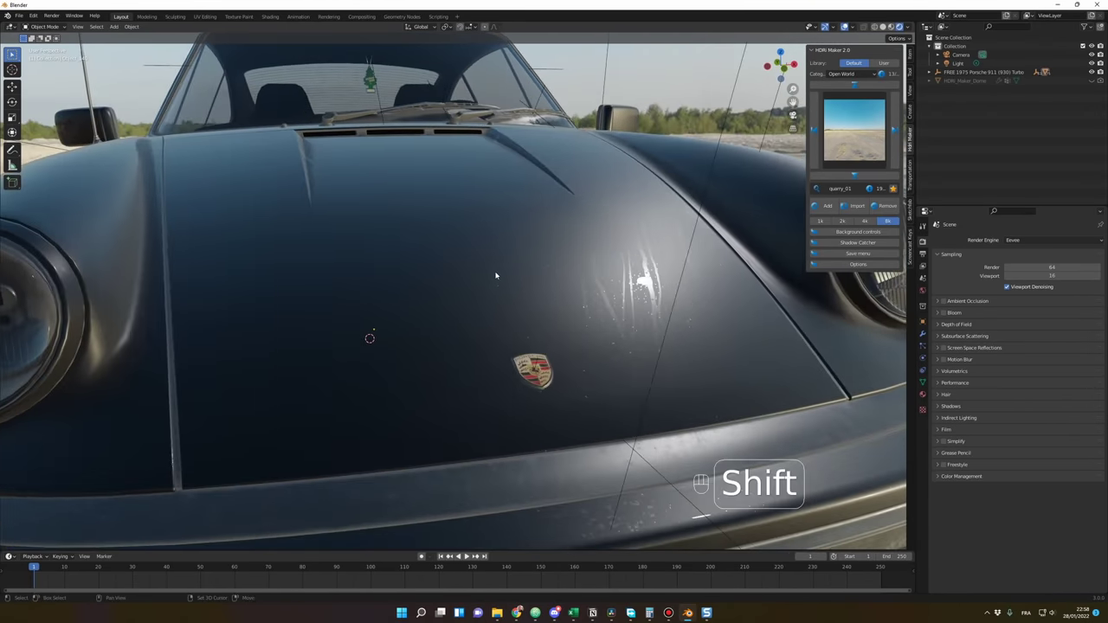
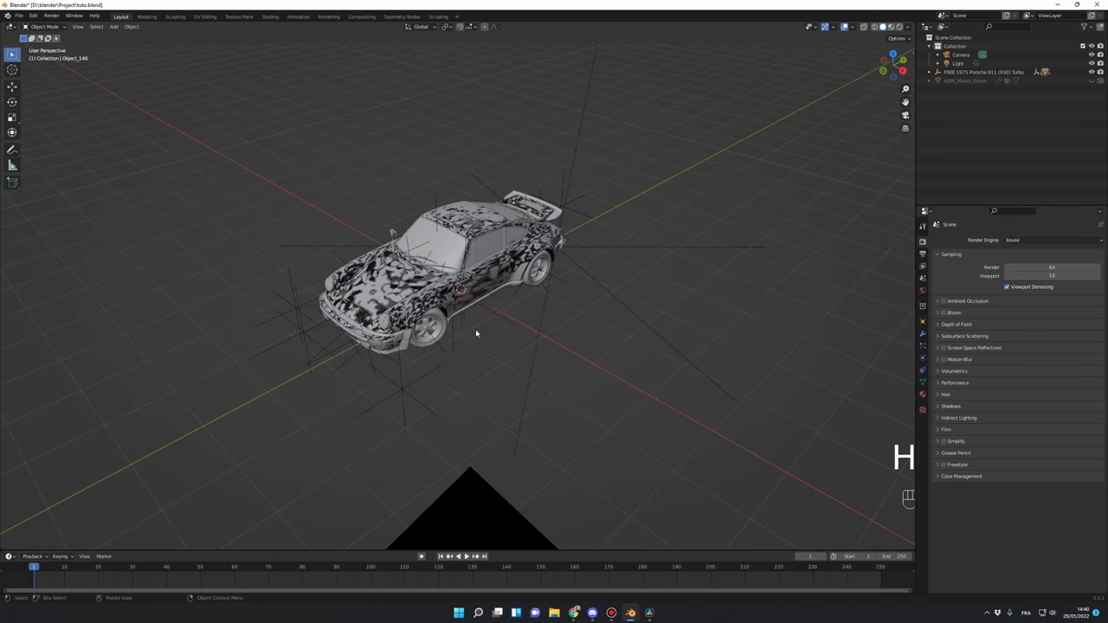
- Show the Porsche in plain Solid shading and move in on the front of the car
drag(491, 381, 439, 370)
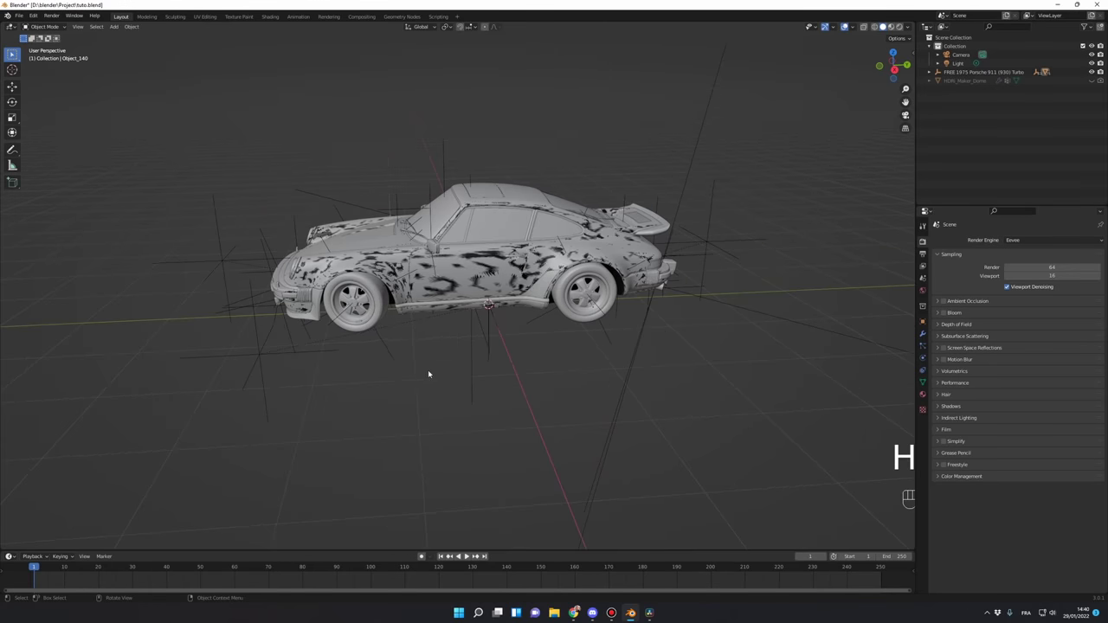
click(454, 374)
middle_click(498, 372)
middle_click(500, 370)
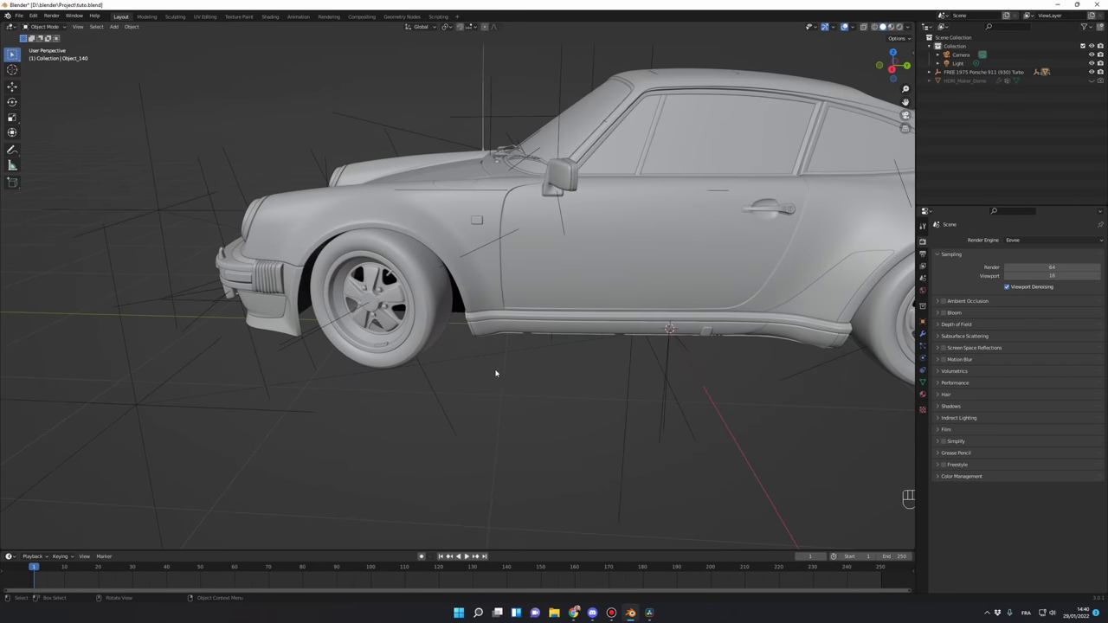
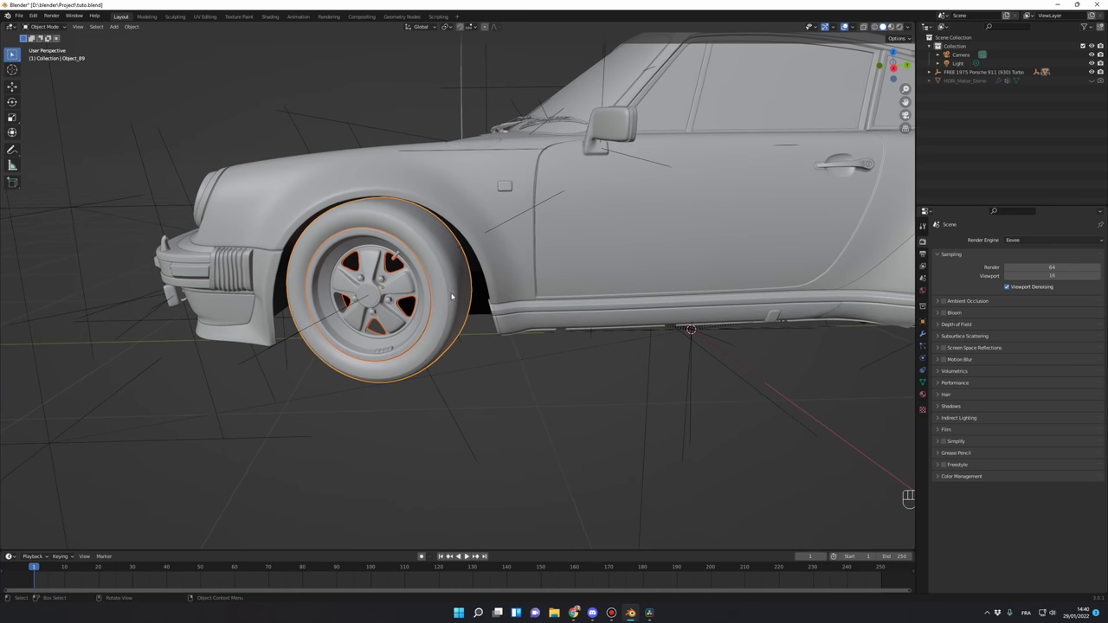
key(ctrl+j)
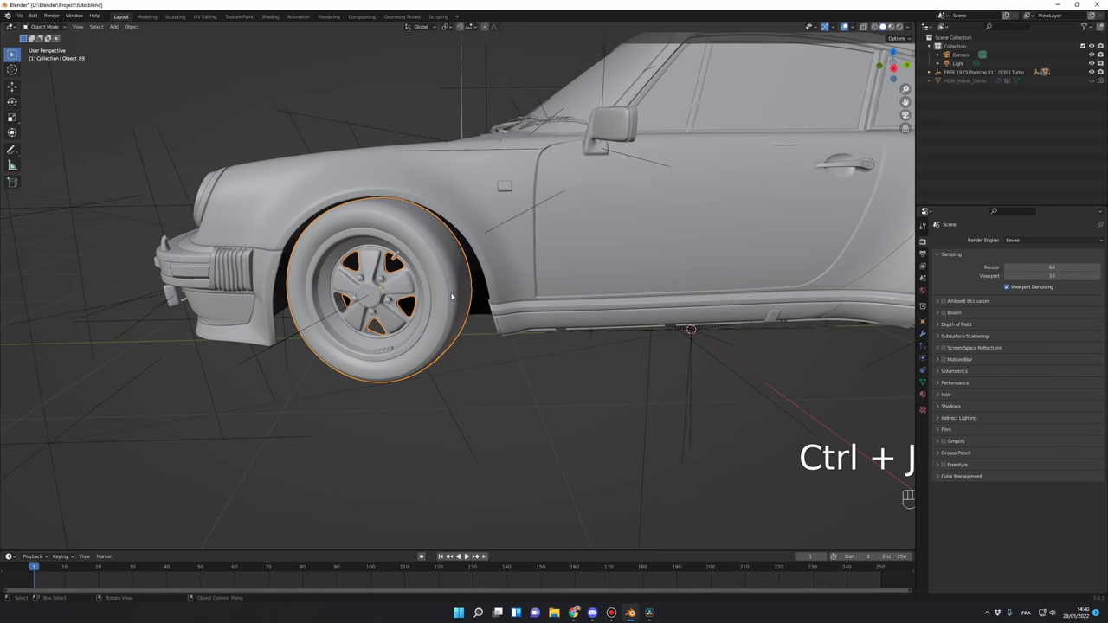
- Orbit around the front wheel to confirm the tyre is a separate object
middle_click(448, 348)
drag(416, 349, 376, 348)
middle_click(385, 346)
middle_click(379, 371)
middle_click(394, 402)
drag(424, 355, 436, 356)
middle_click(433, 364)
drag(439, 364, 449, 340)
middle_click(459, 330)
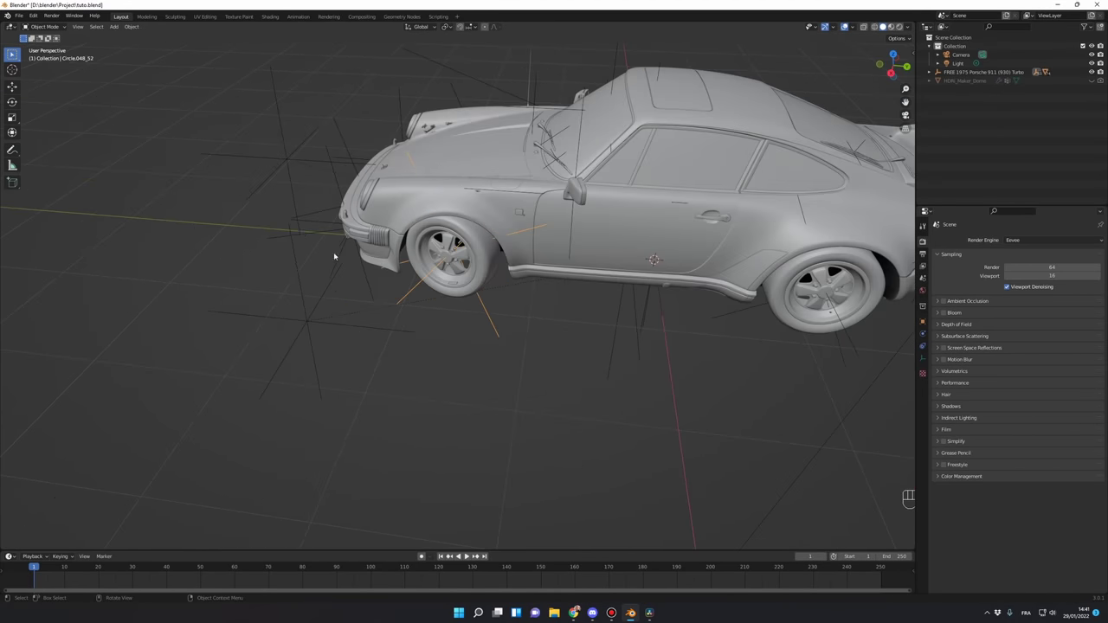
middle_click(440, 367)
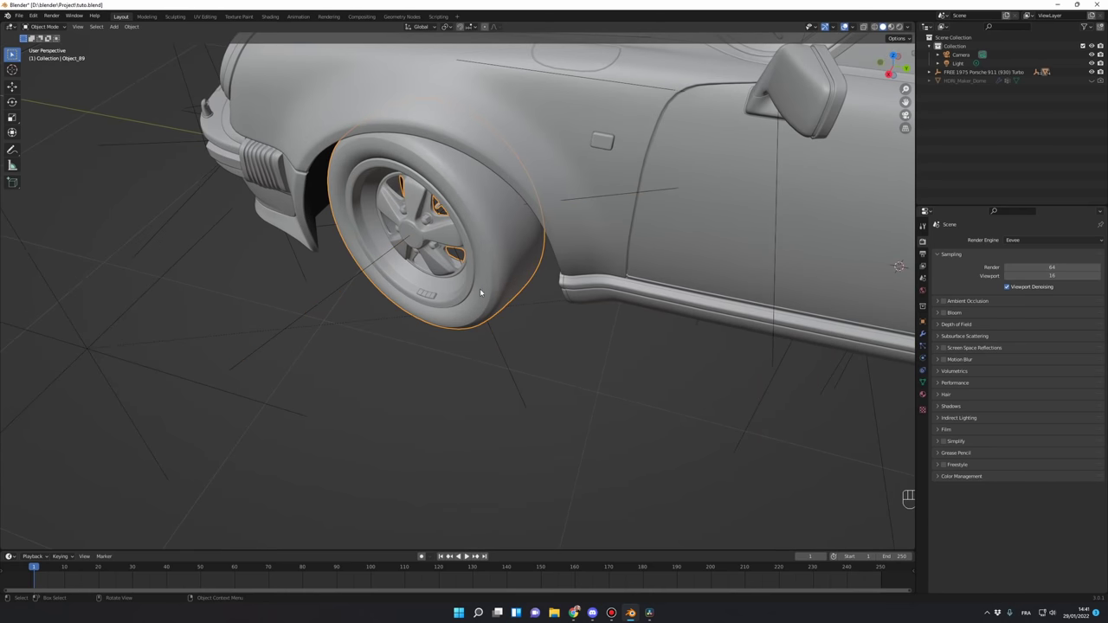
- Clear the wheel's parent while keeping its transformation
key(alt+p)
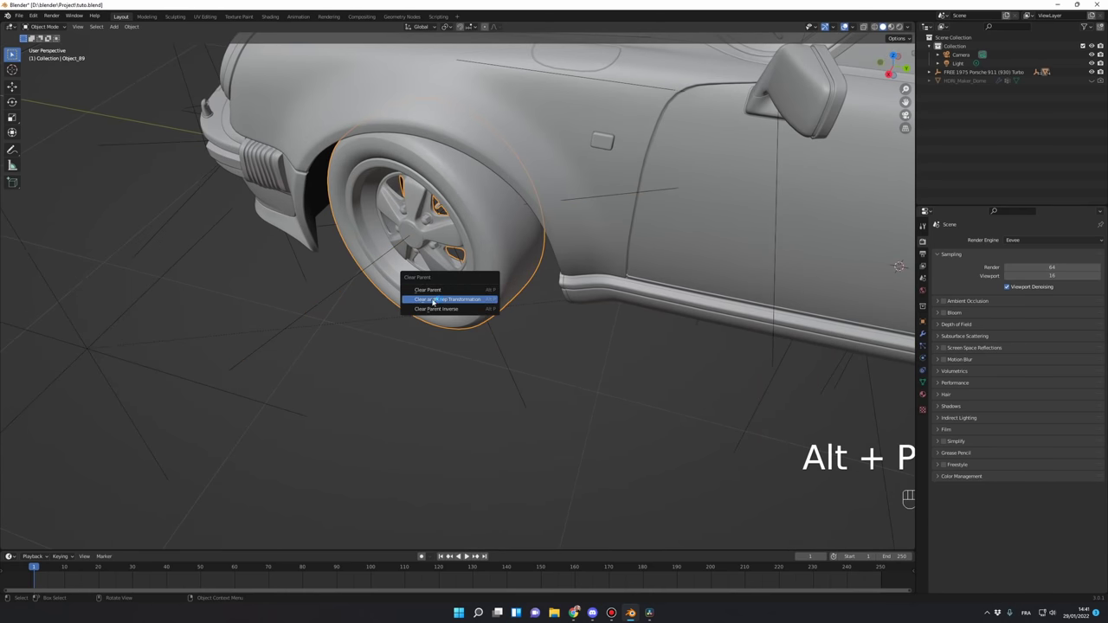
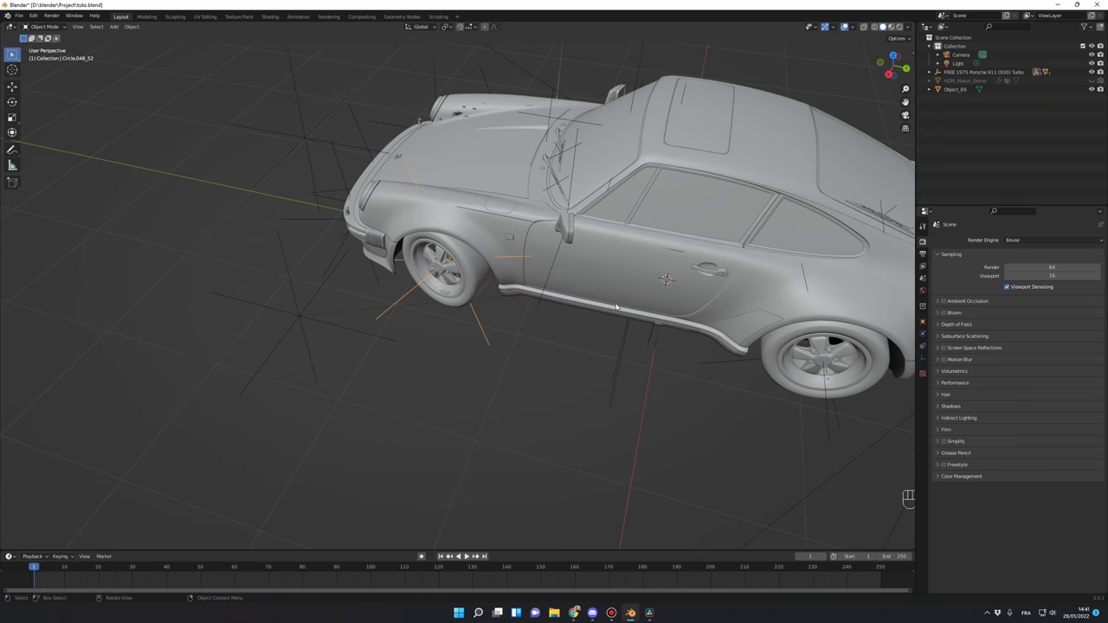
click(532, 327)
middle_click(549, 324)
drag(542, 329, 518, 328)
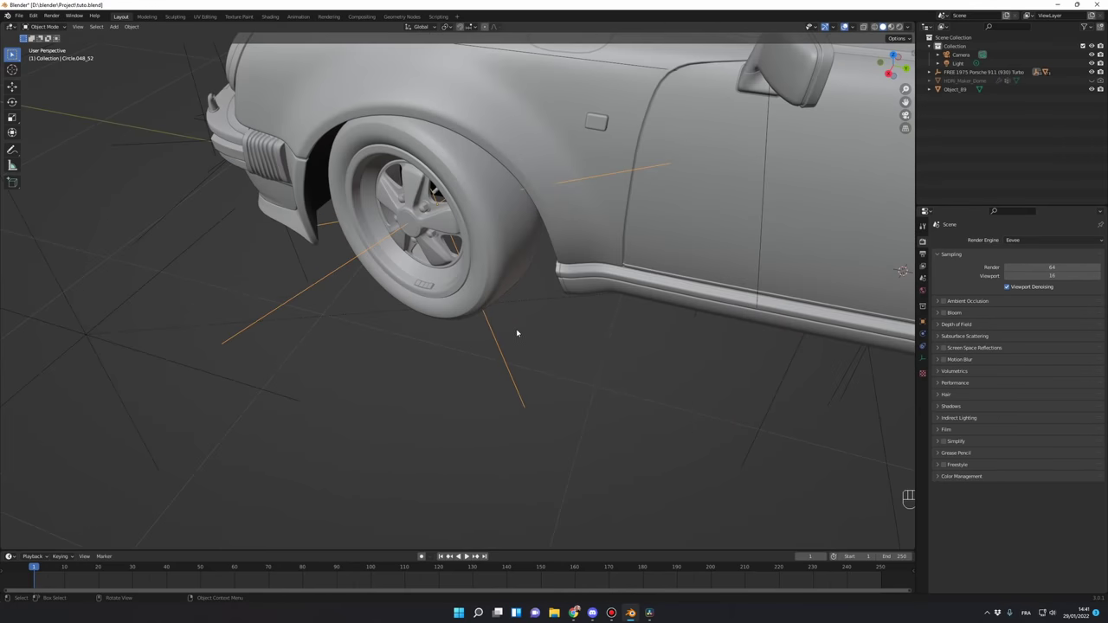
middle_click(522, 327)
middle_click(556, 331)
- Move the selected front wheel into a new collection named 'car'
click(505, 244)
middle_click(542, 326)
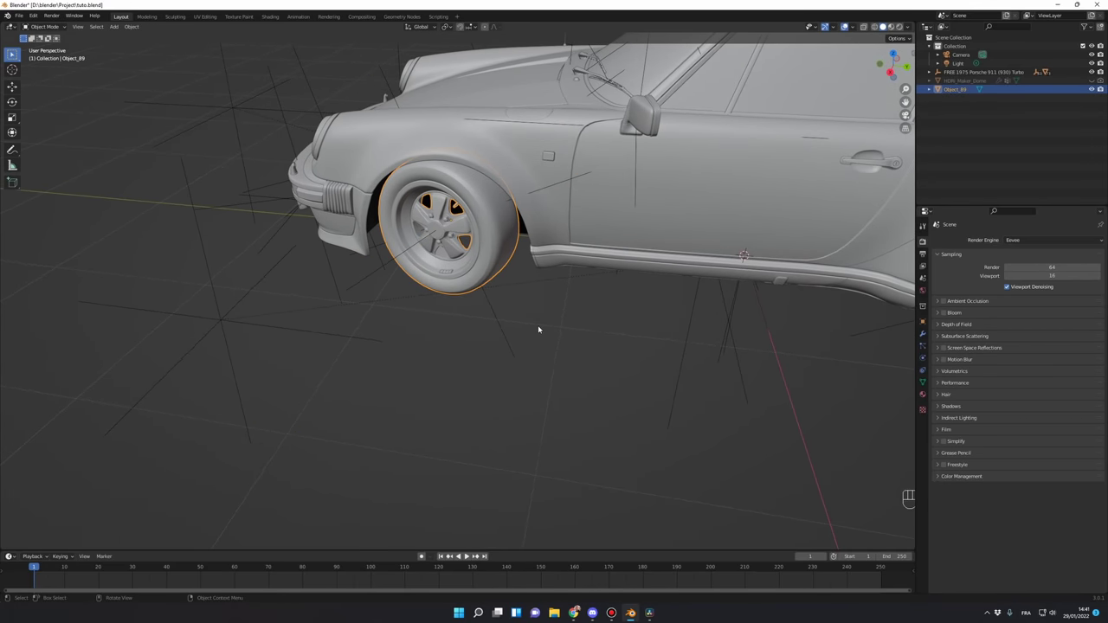
key(m)
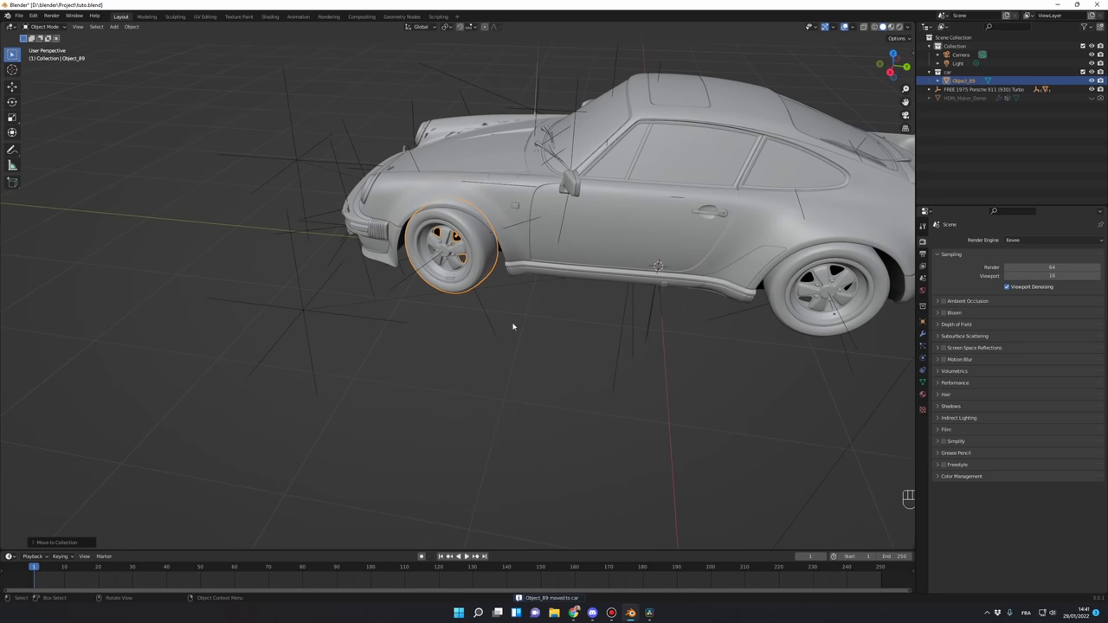
drag(518, 317, 396, 304)
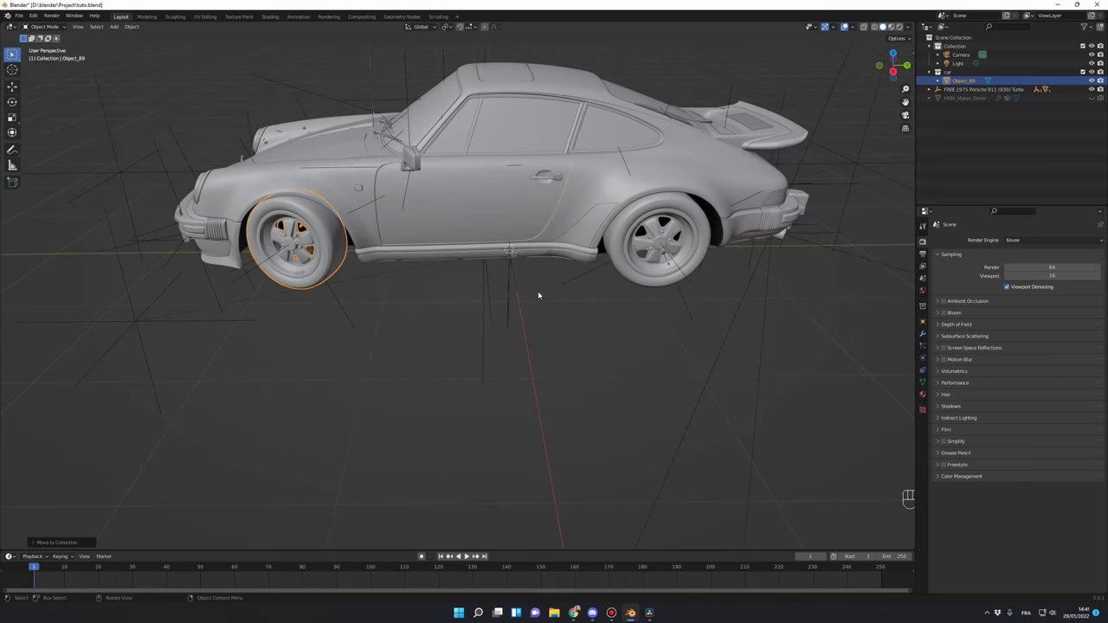
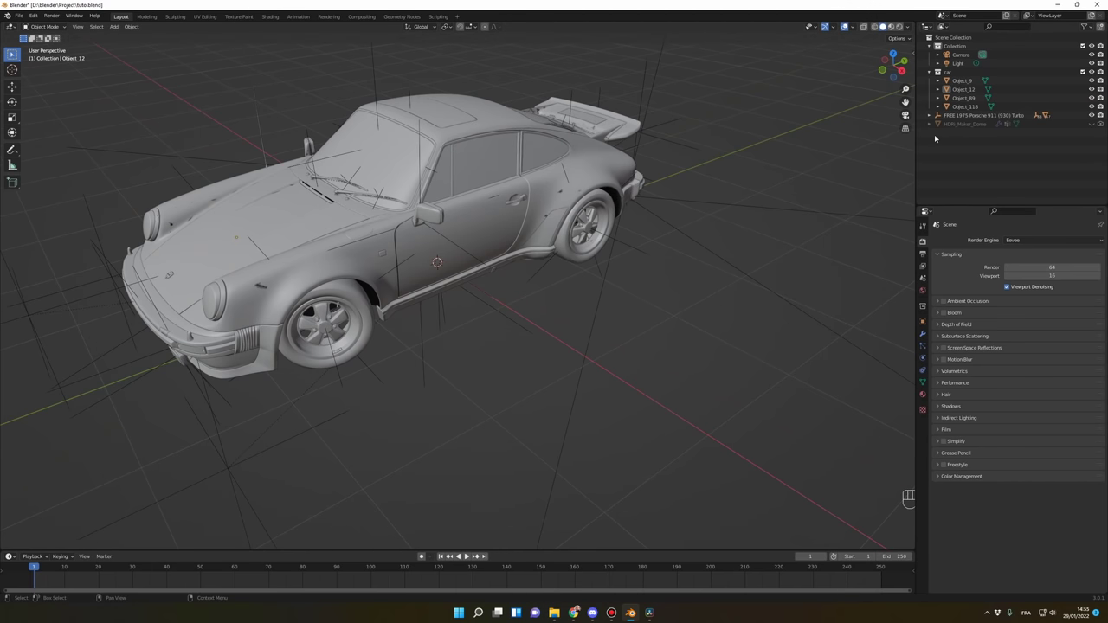
- Hide the 'car' collection so the Porsche body shows without its wheels
click(1098, 72)
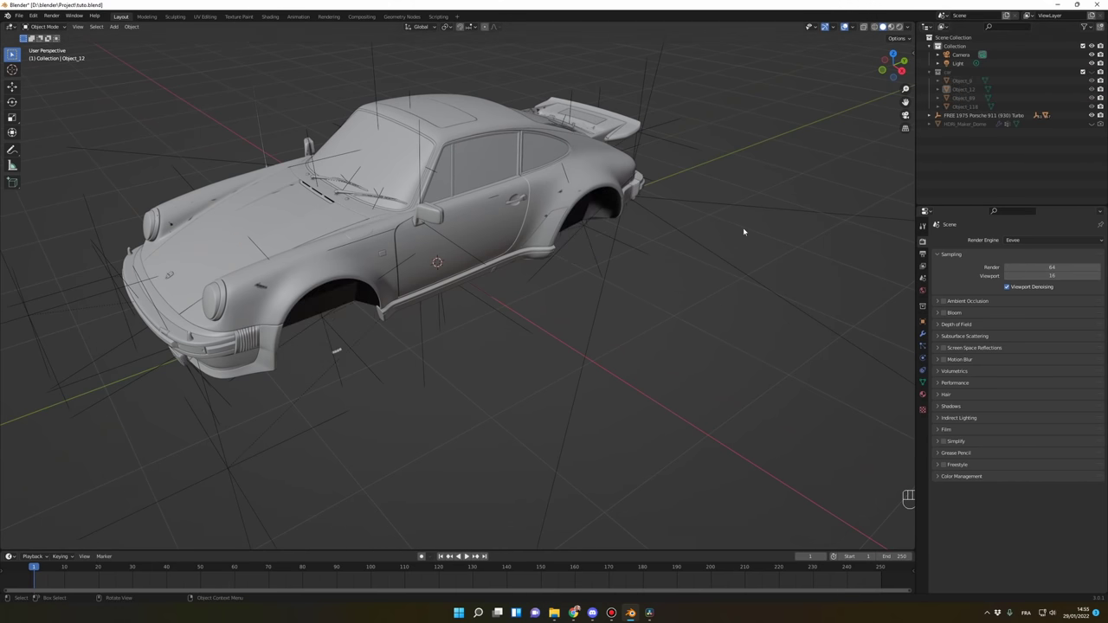
drag(859, 27, 699, 263)
click(691, 276)
drag(709, 278, 708, 275)
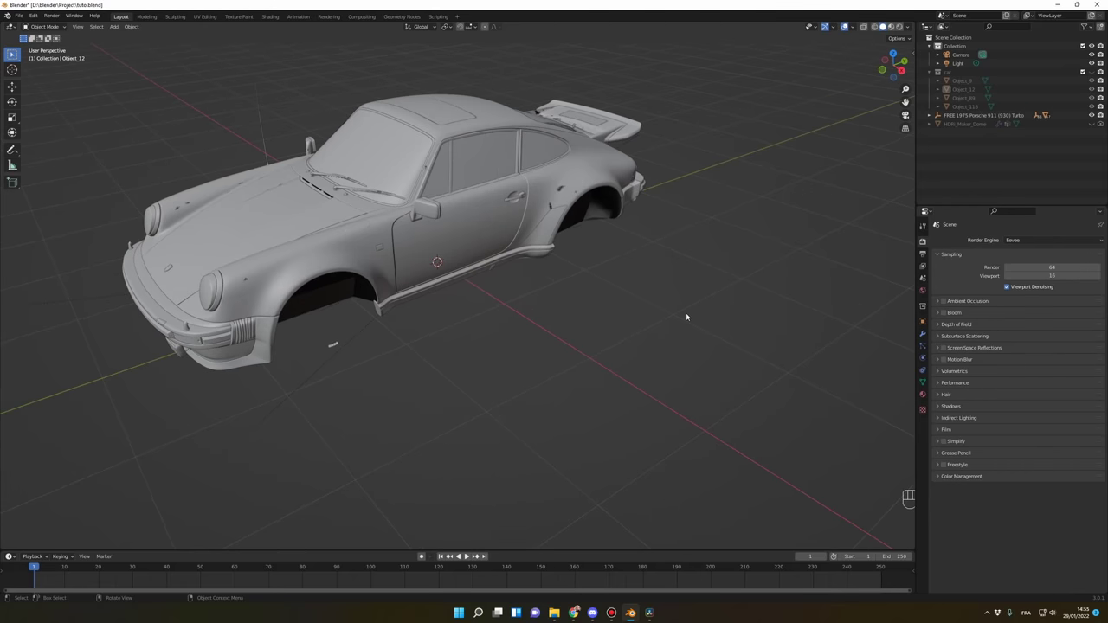
- Select all body parts, make Object_32 active and join them into one mesh
middle_click(700, 311)
key(a)
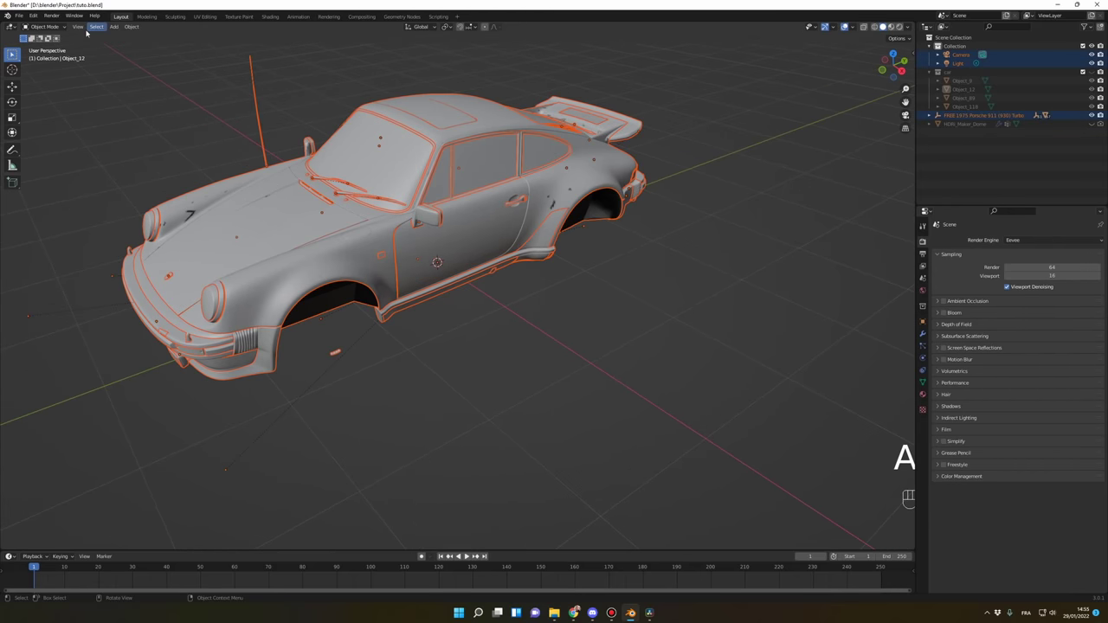
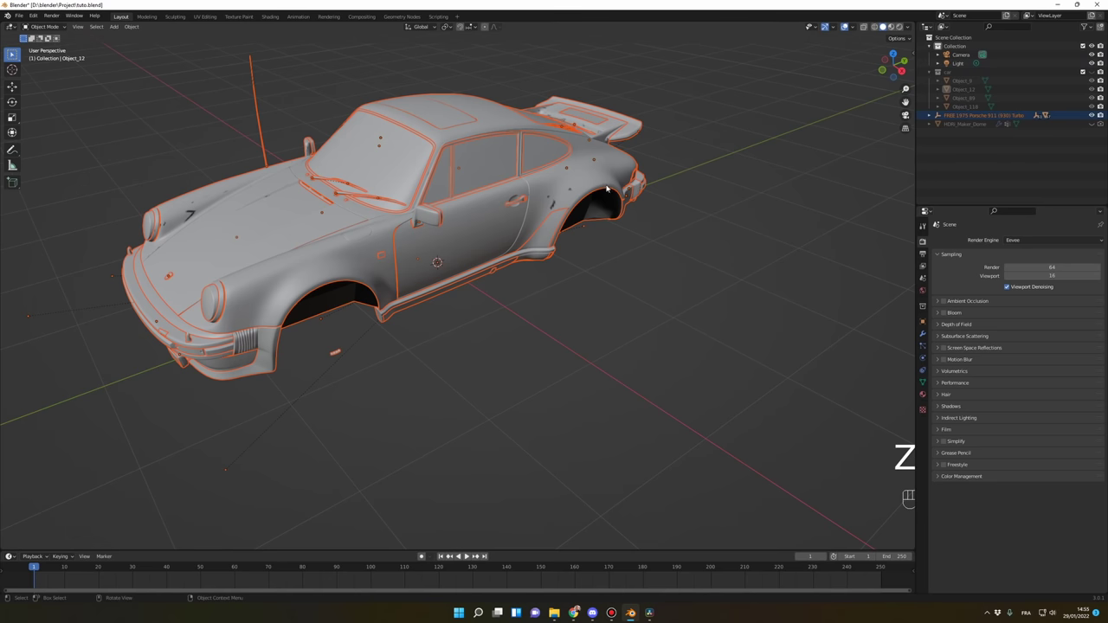
key(ctrl+j)
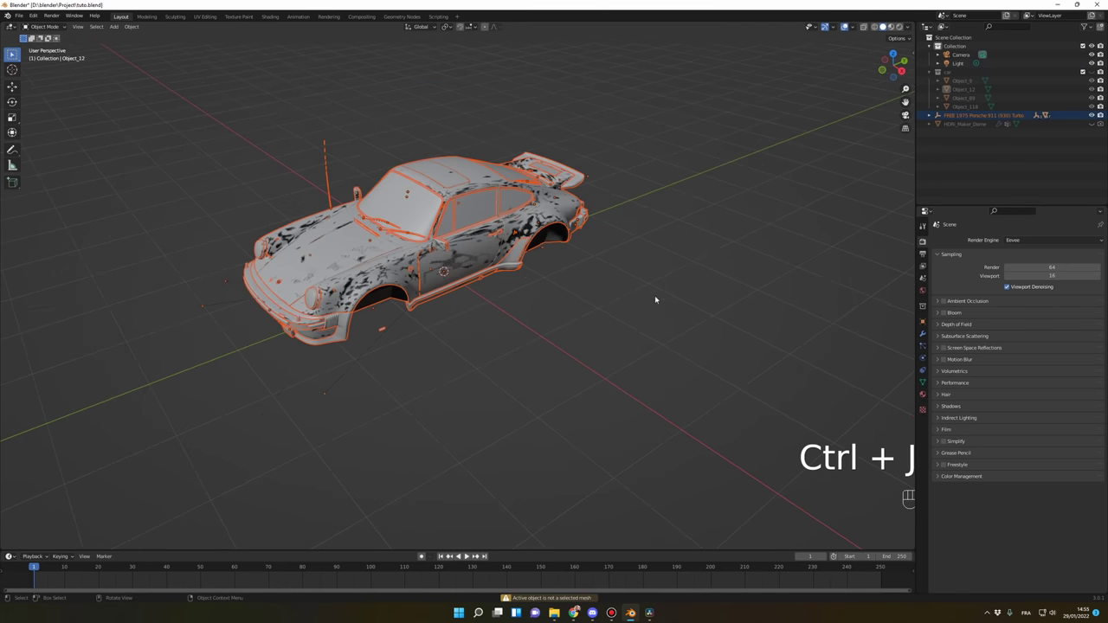
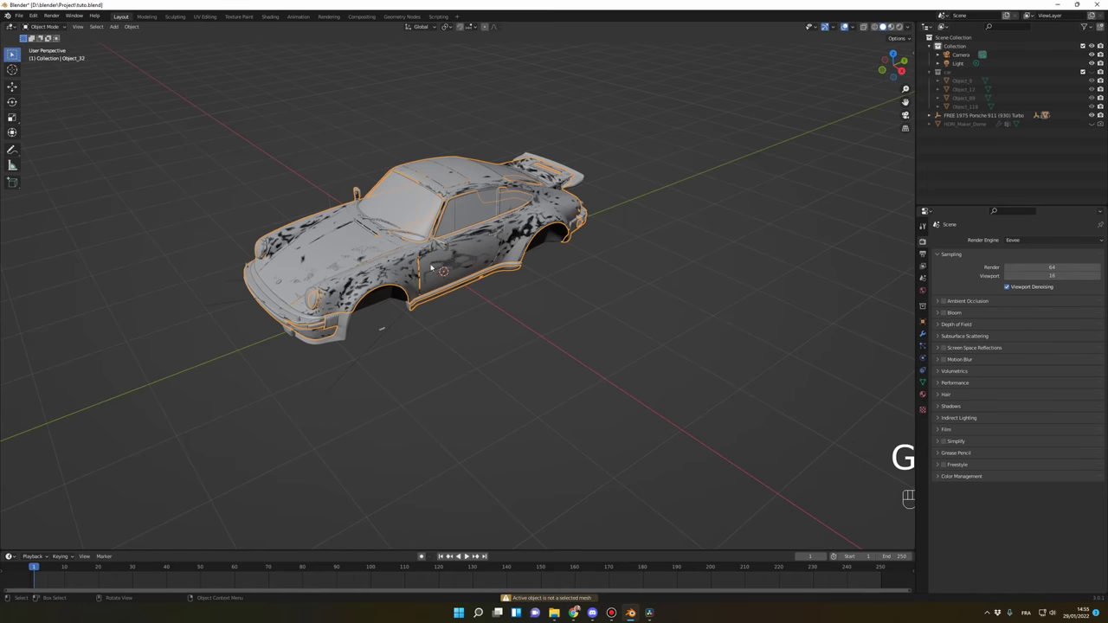
click(715, 401)
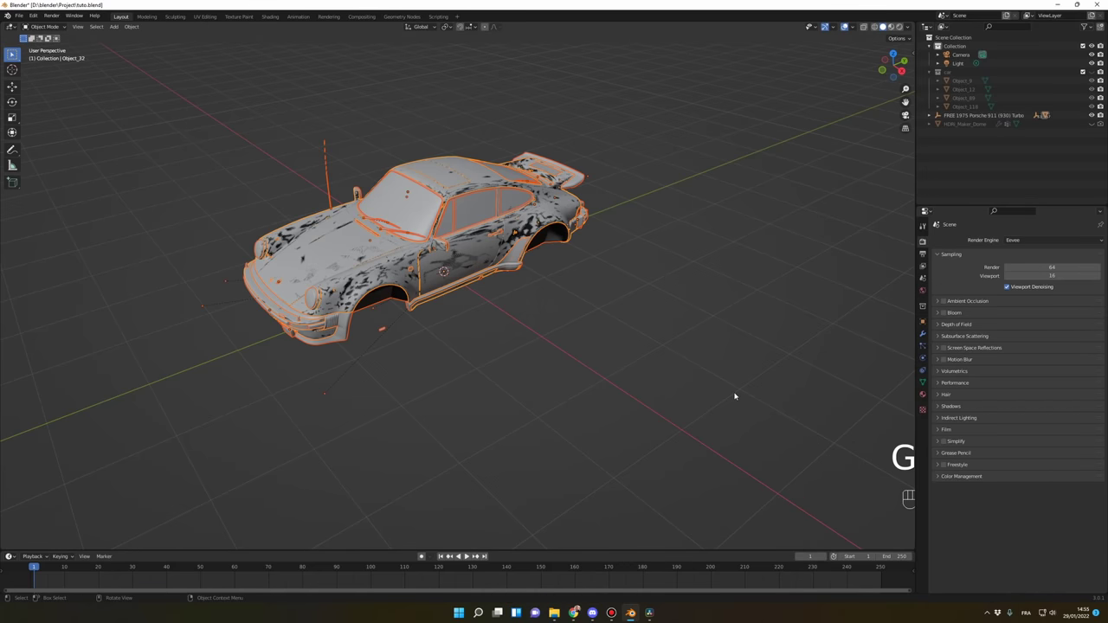
key(ctrl+j)
key(g)
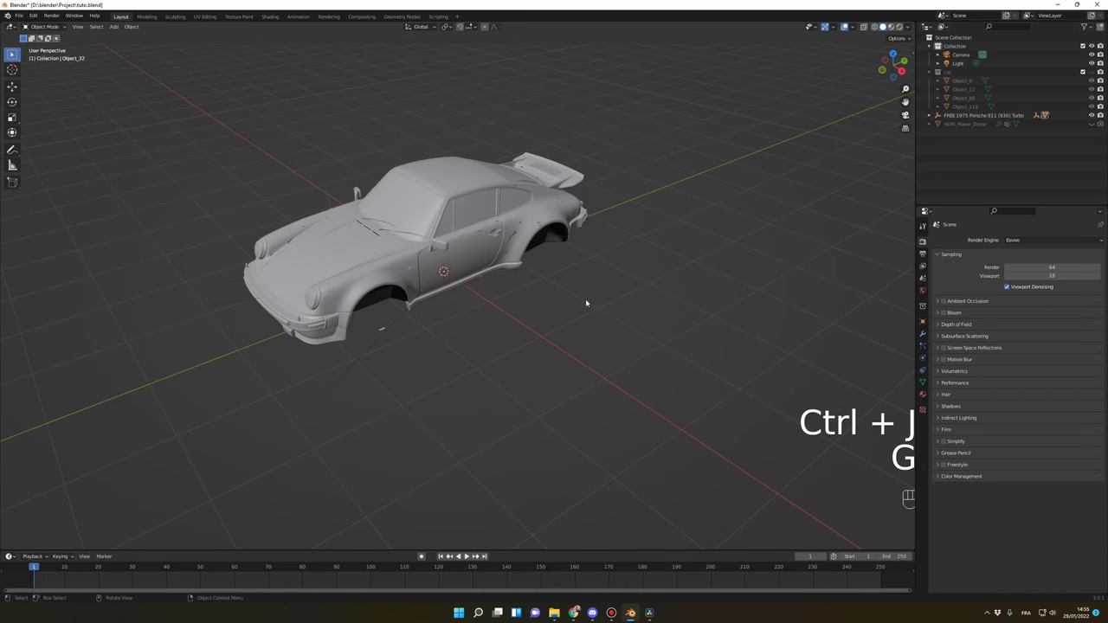
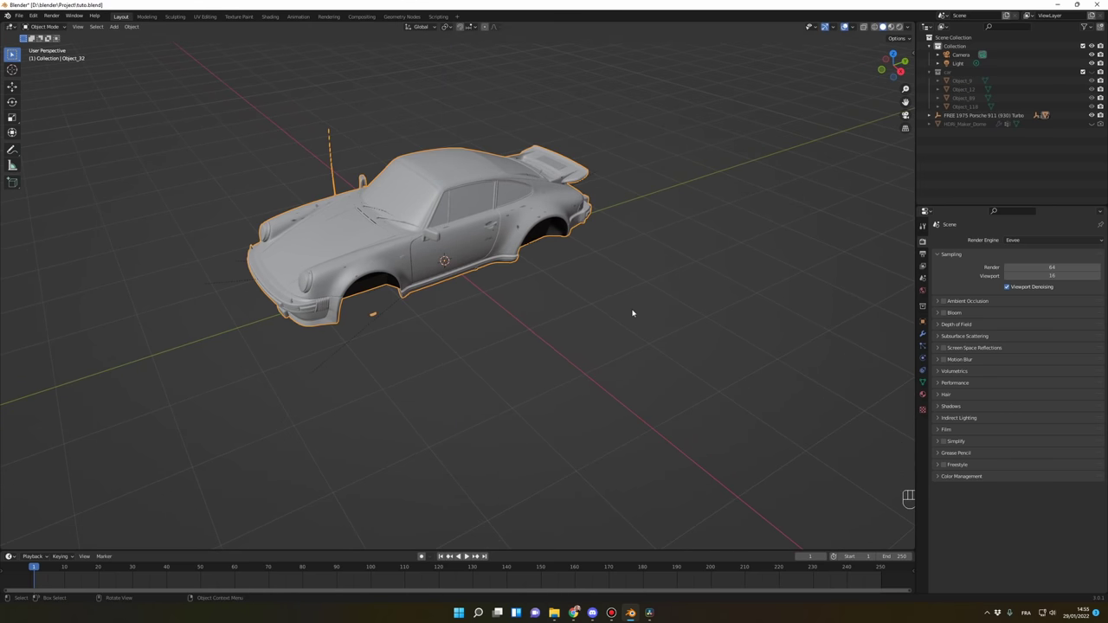
- Clear the body's parent and delete the leftover FREE 1975 Porsche empty hierarchy
key(alt+p)
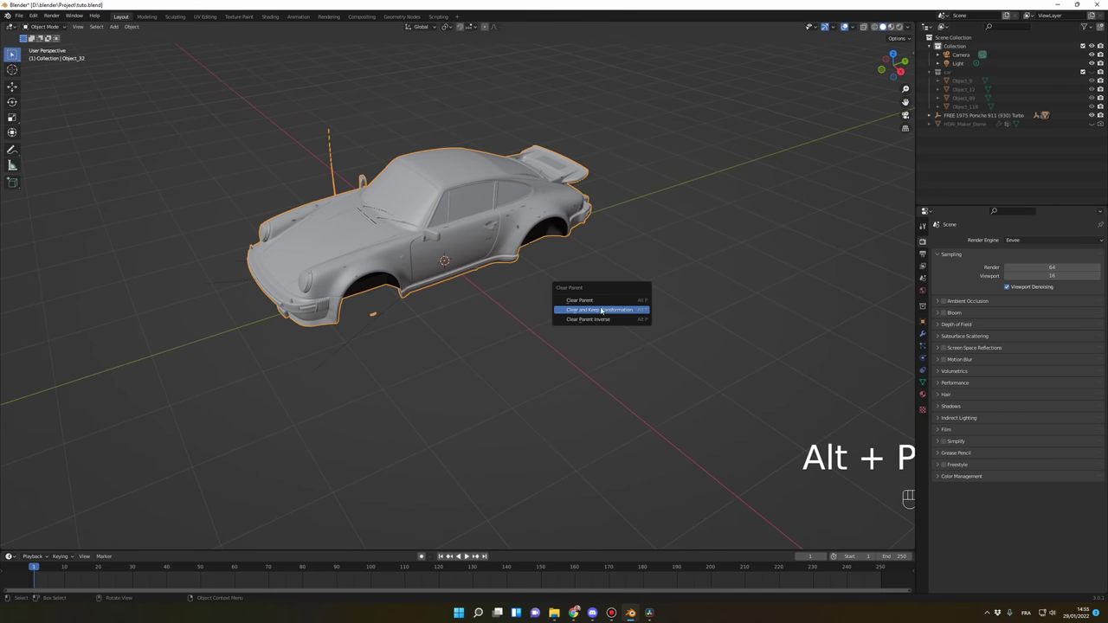
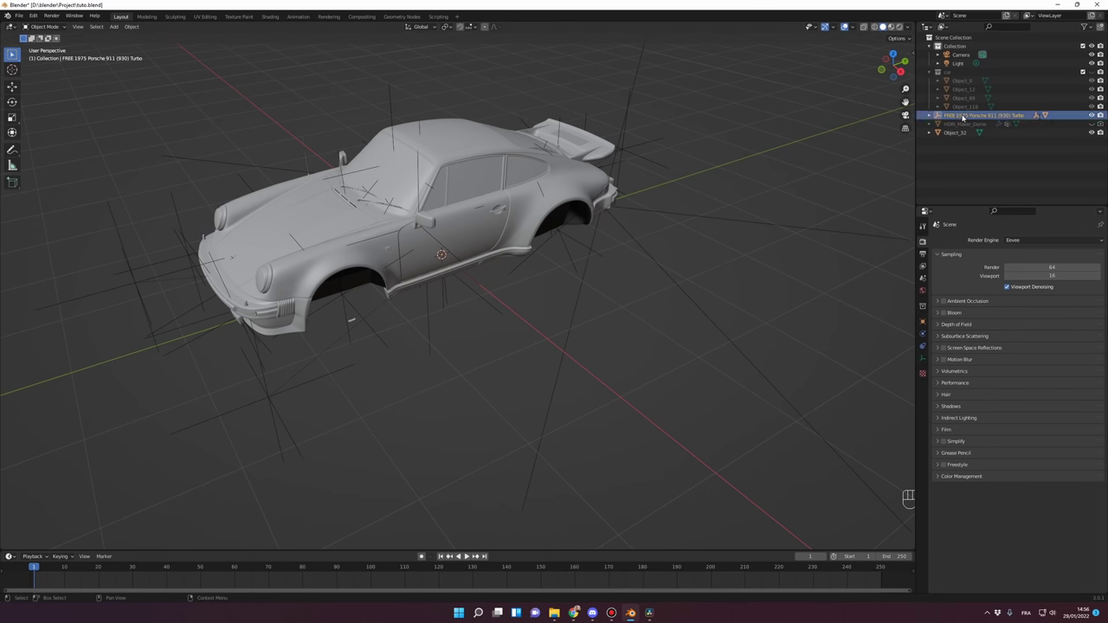
drag(968, 115, 951, 148)
click(689, 264)
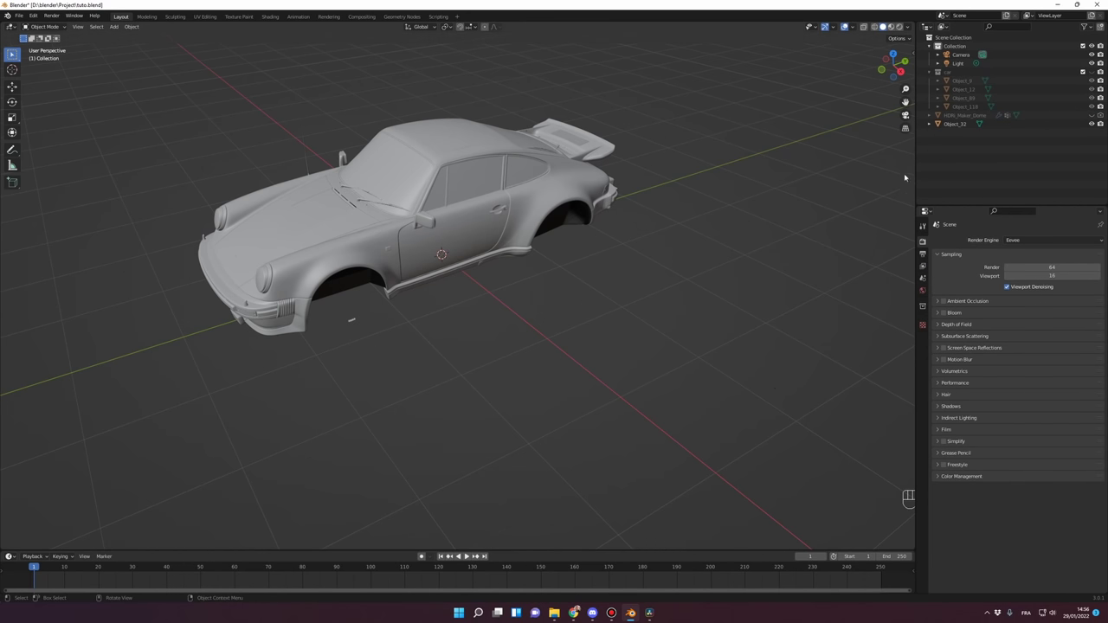
- Move the merged Object_32 body into the car collection with the wheels
click(1098, 70)
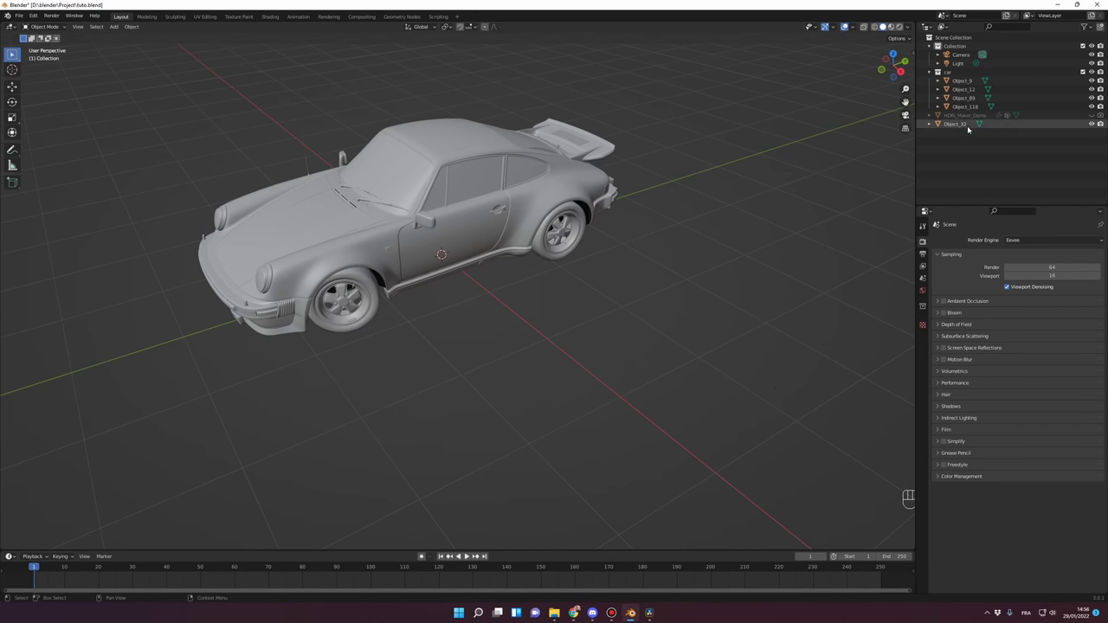
key(m)
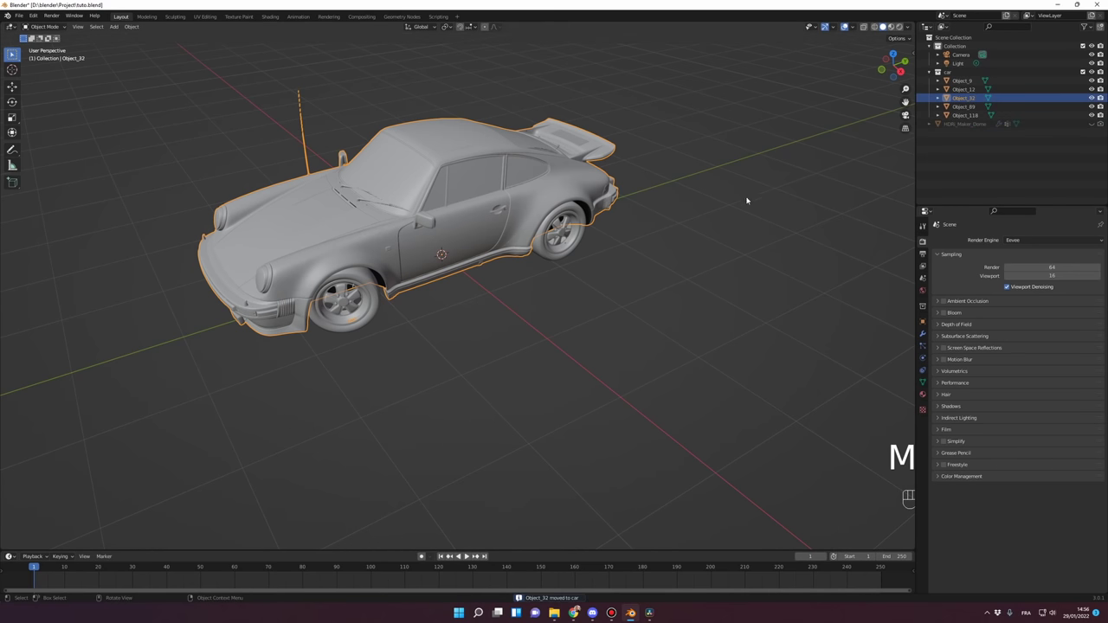
- Rename the car objects BODY, WHEEL_BK.L, WHEEL_BK.R, WHEEL_FT.L and WHEEL_FT.R
click(764, 190)
middle_click(683, 245)
drag(698, 248, 748, 246)
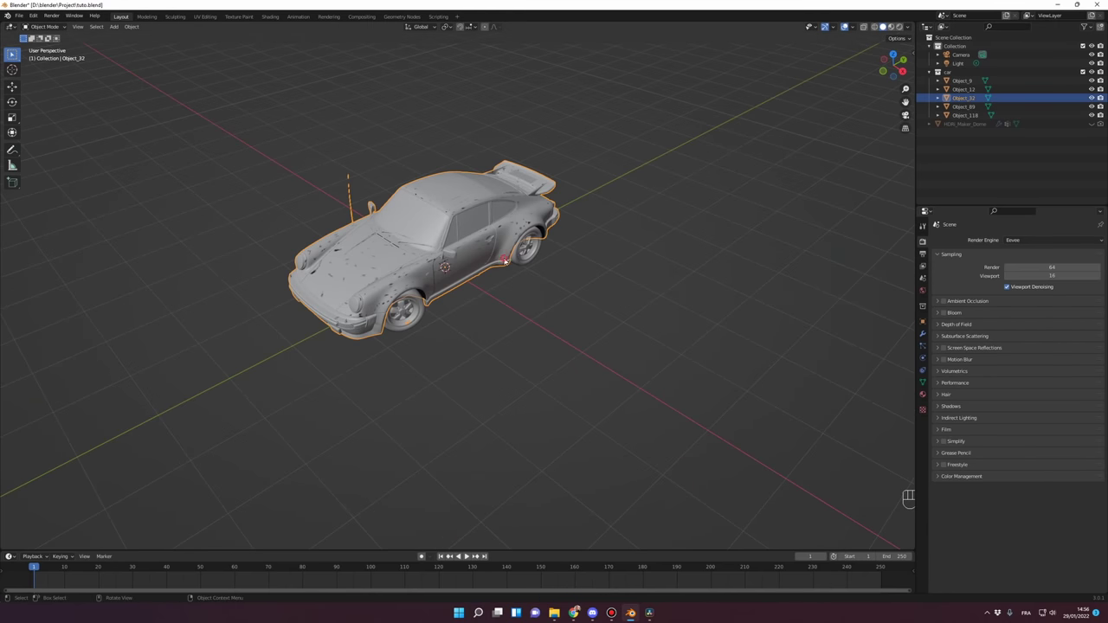
key(g)
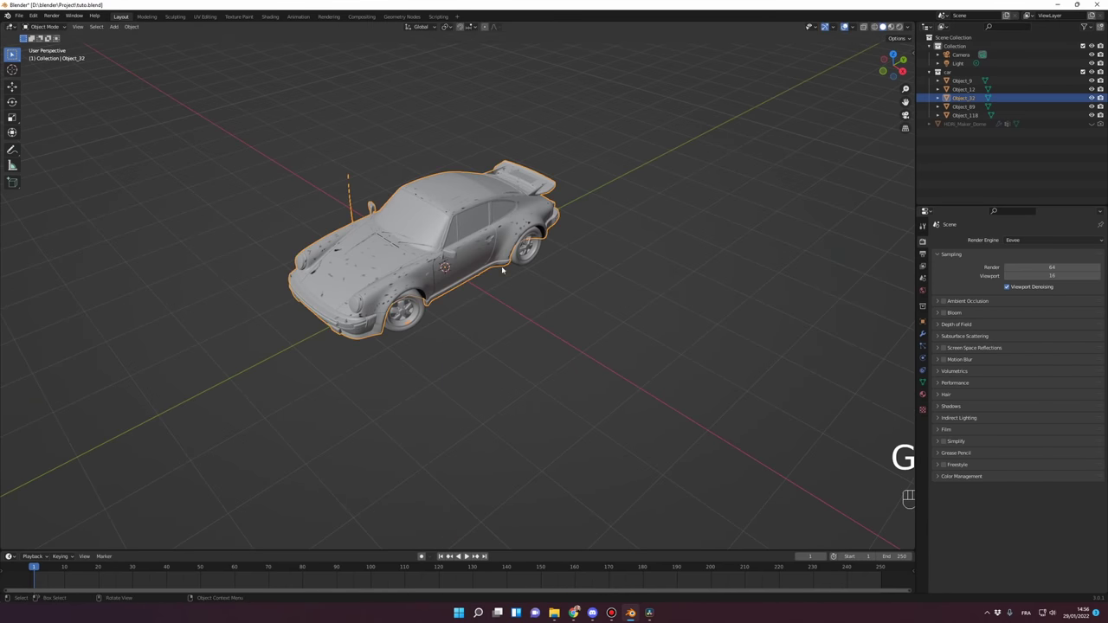
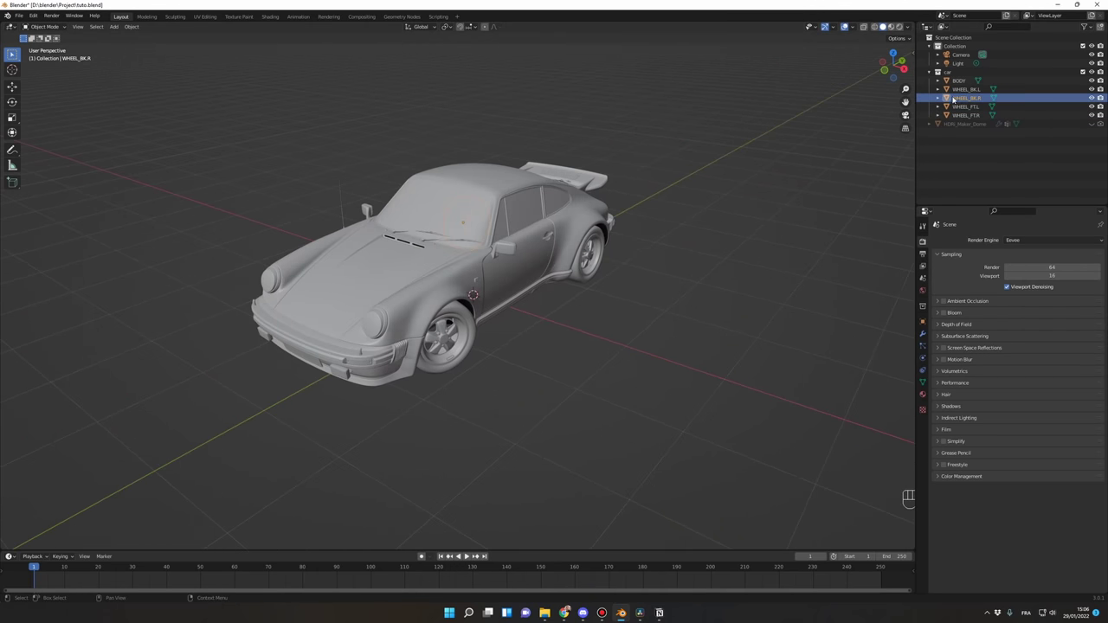
middle_click(723, 249)
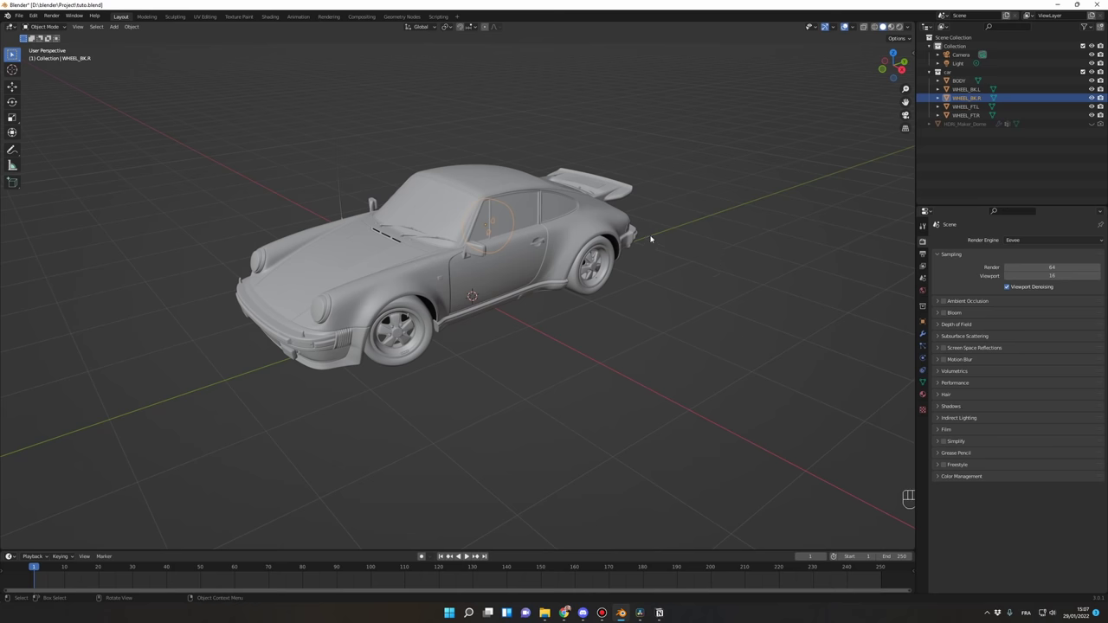
middle_click(730, 240)
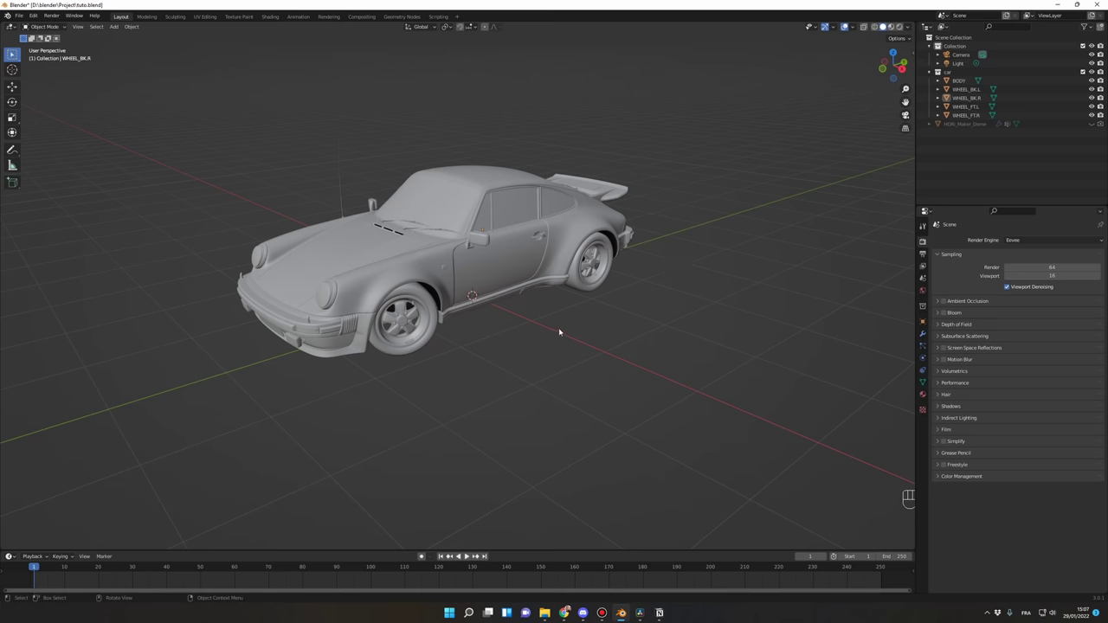
middle_click(552, 344)
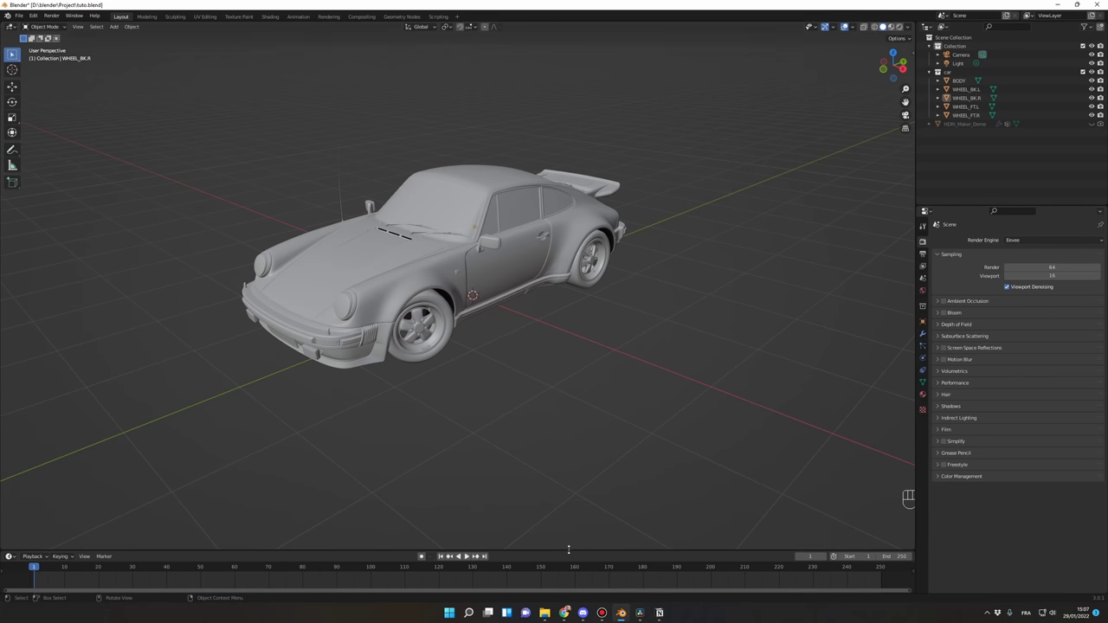
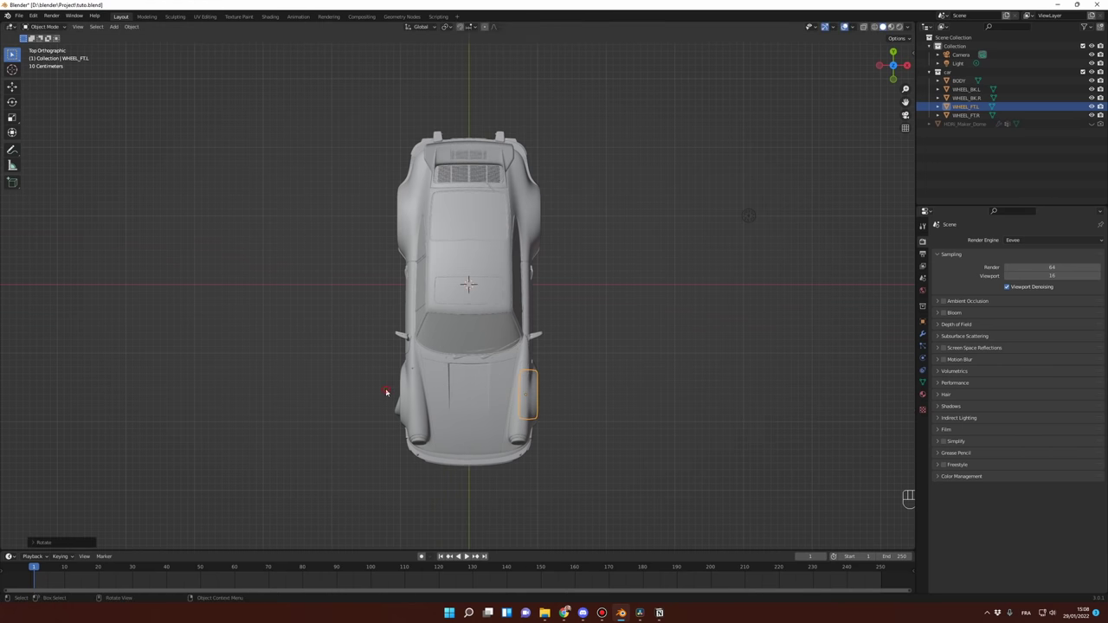
middle_click(403, 364)
key(r)
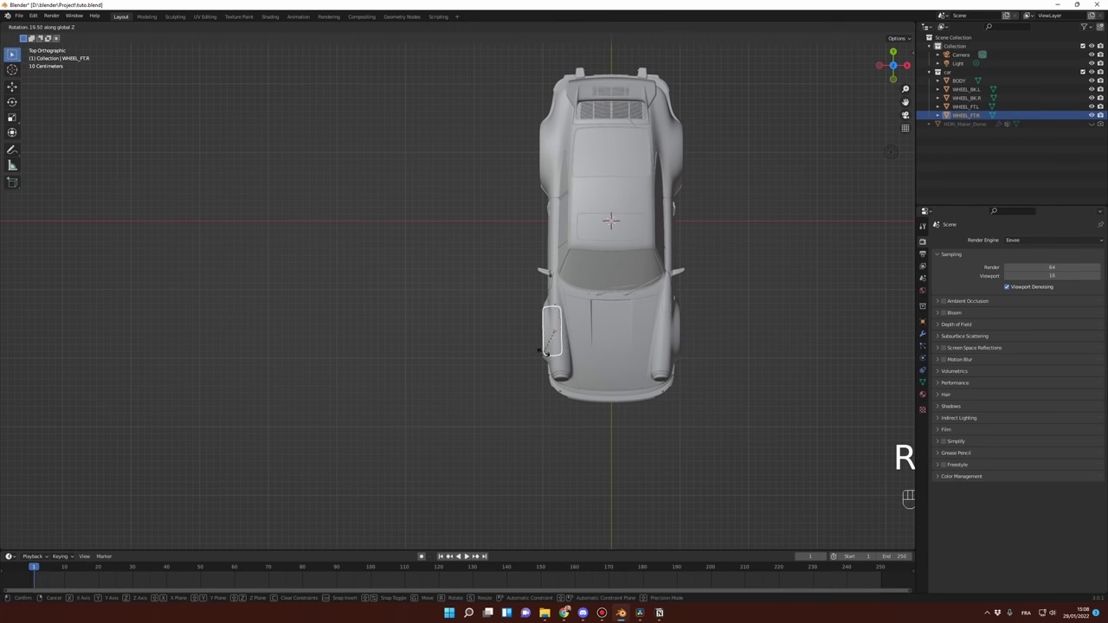
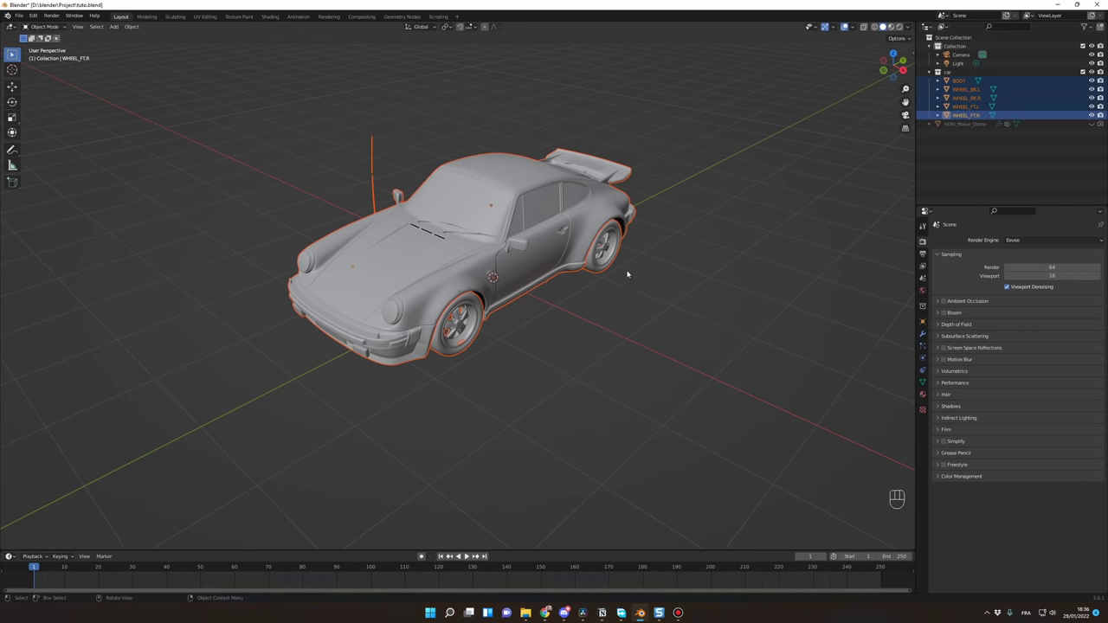
- View the car straight from the front to lower it about 9 cm
key(KP_1)
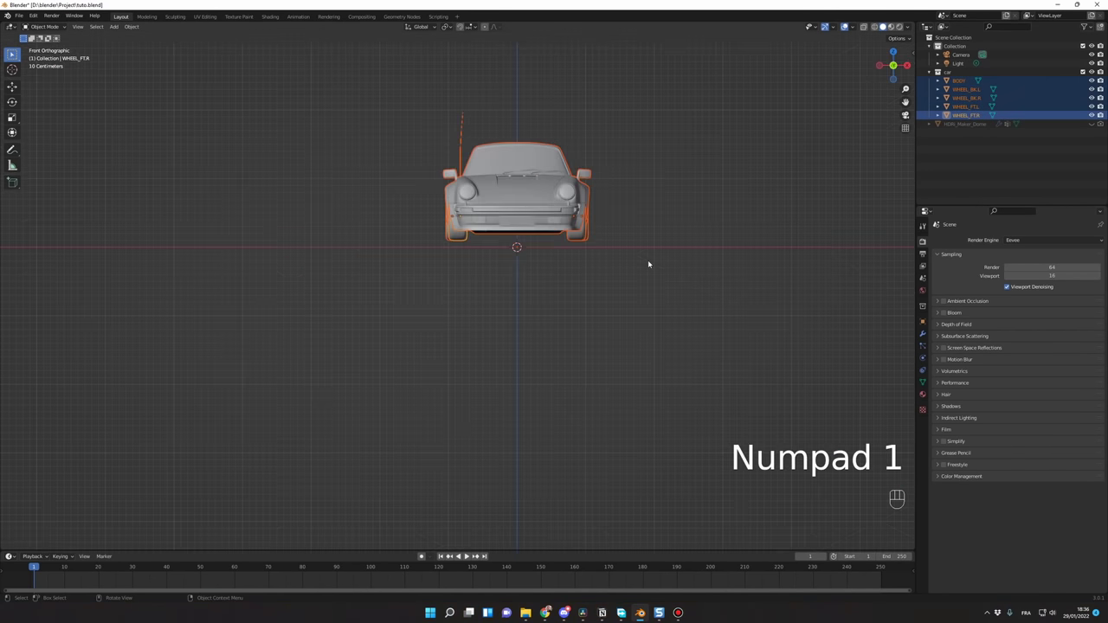
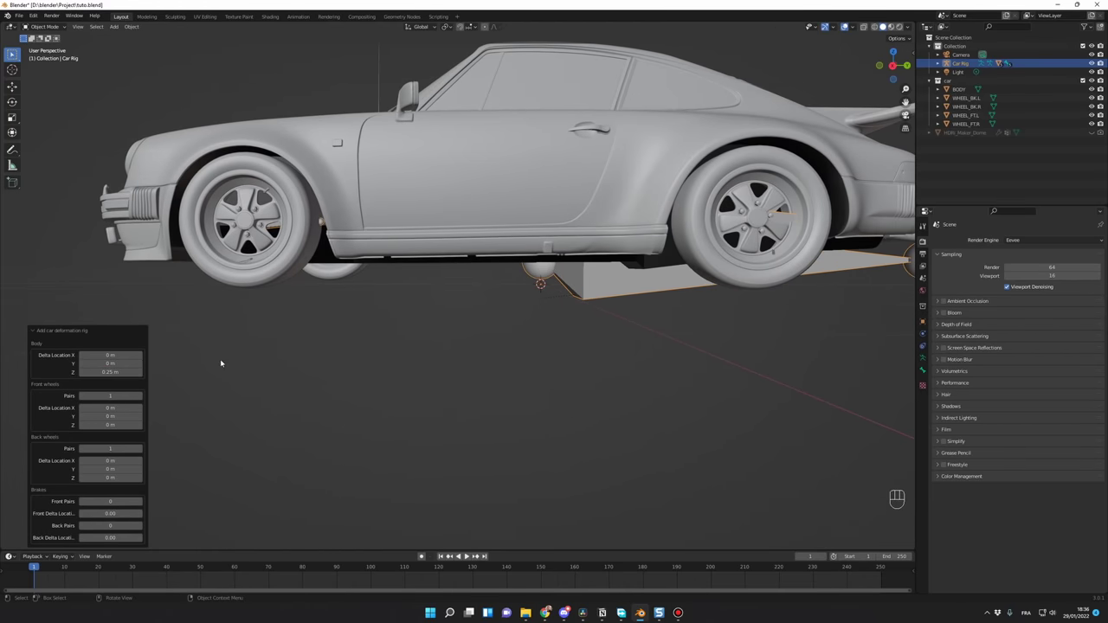
- Check the car deformation rig from front and top views with the body lifted 0.25 m
key(KP_1)
key(KP_7)
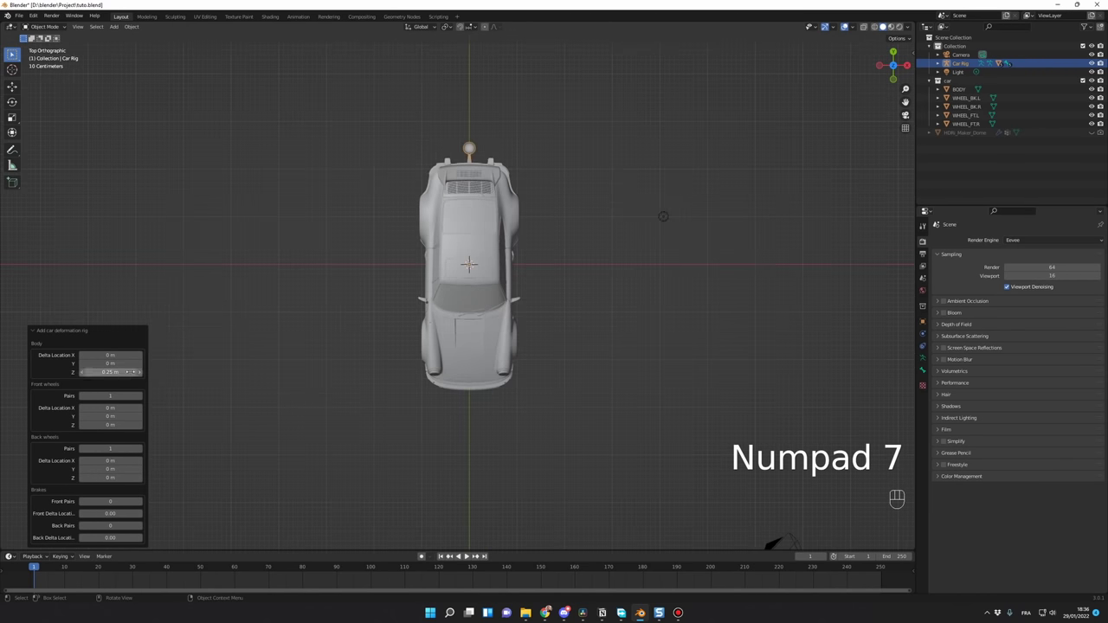
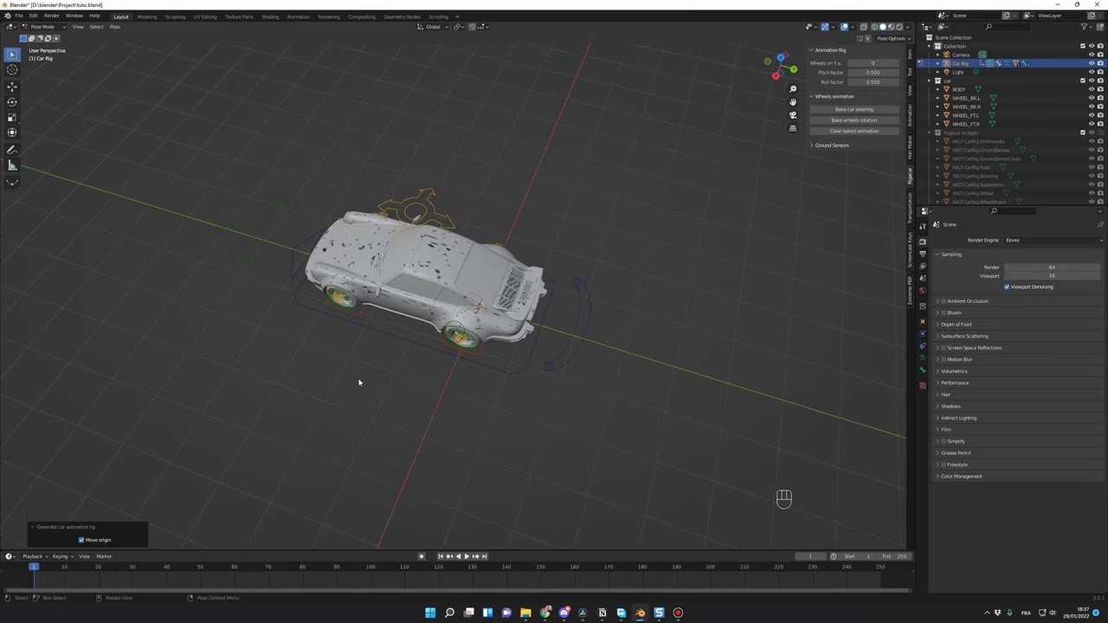
- Test-rotate the Drift control and spin the front left wheel bone in Pose Mode
middle_click(385, 377)
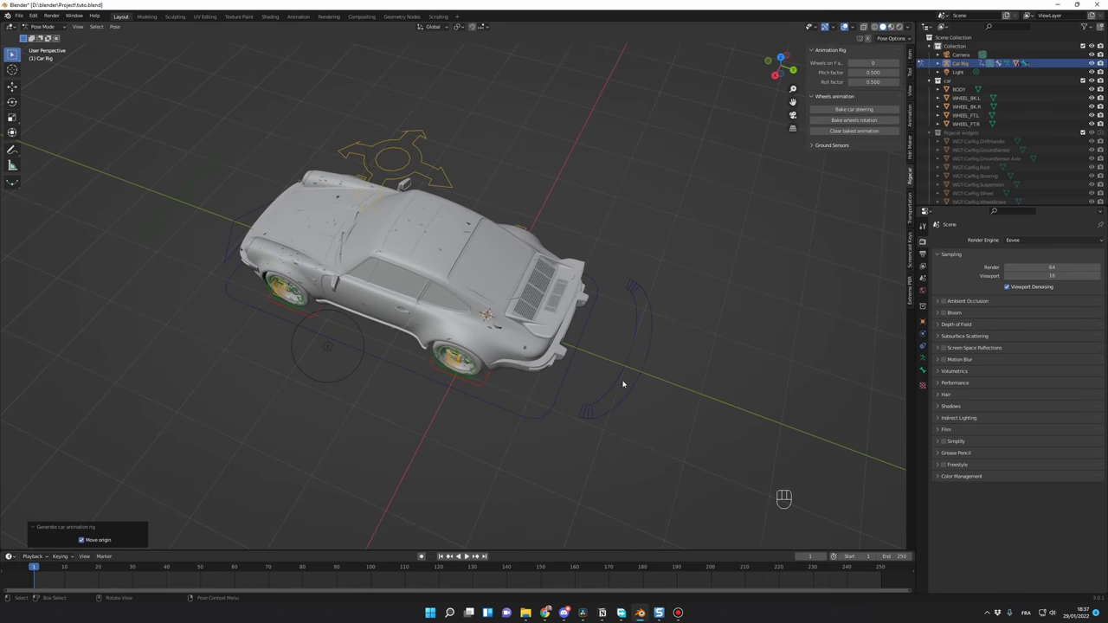
key(g)
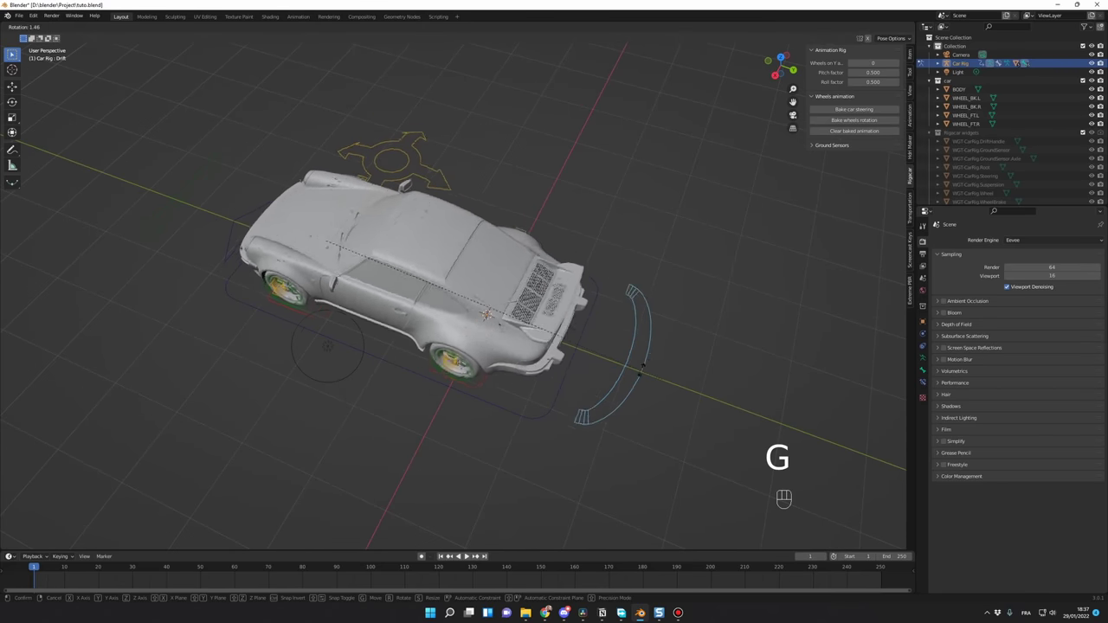
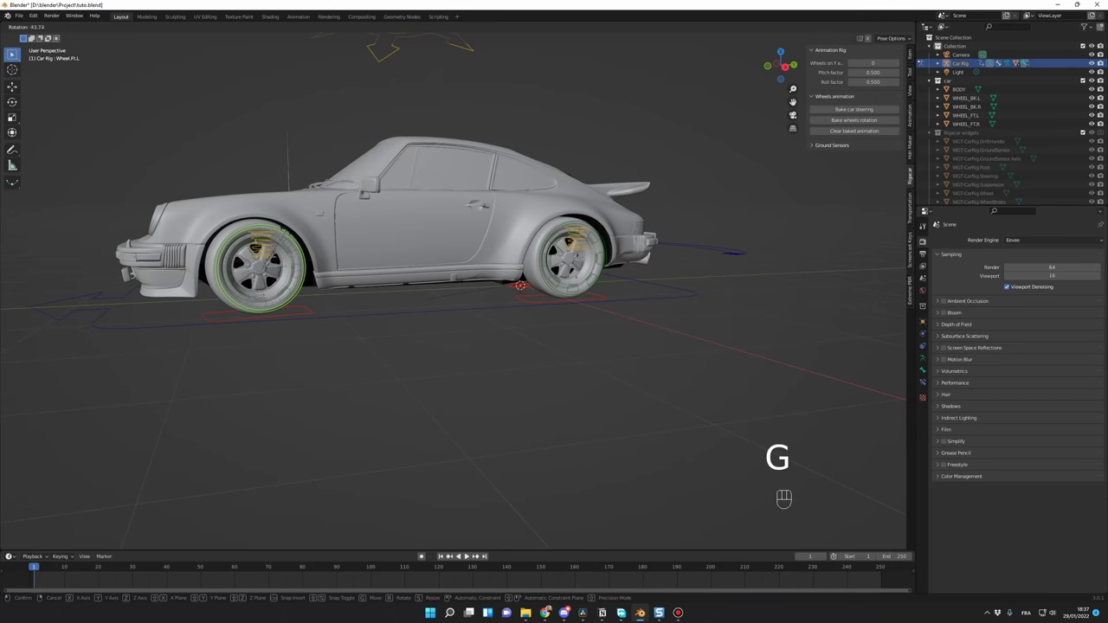
drag(397, 341, 366, 339)
- Orbit and pull back the view to inspect the whole generated rig from the front
middle_click(371, 340)
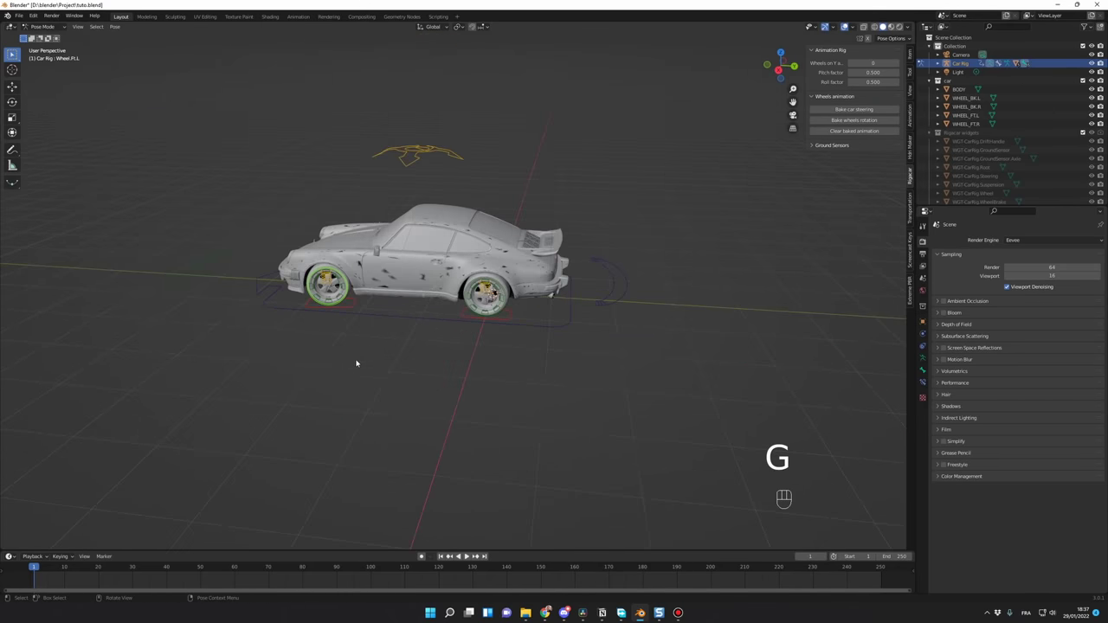
drag(399, 359, 607, 356)
drag(528, 370, 360, 373)
drag(419, 367, 360, 377)
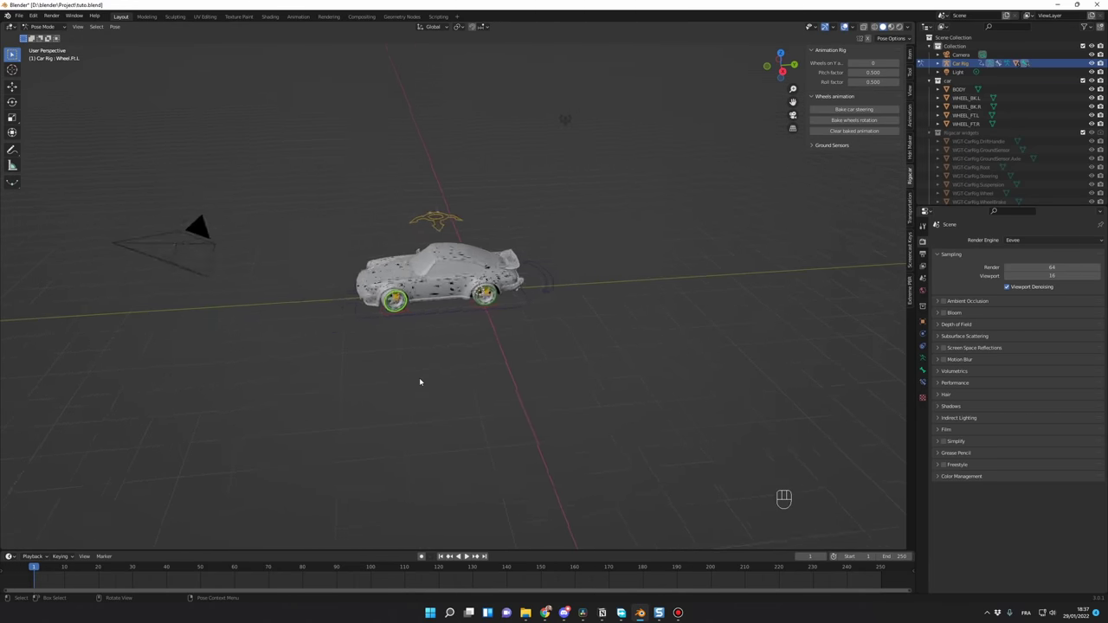
drag(461, 377, 492, 379)
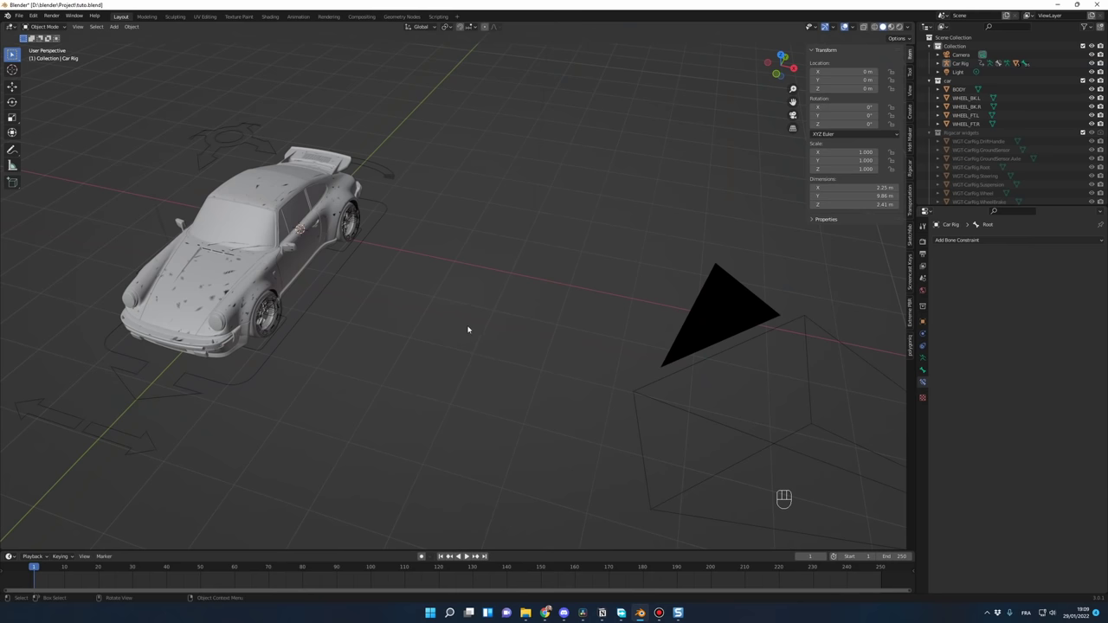
- Add a NurbsPath curve and move it along X about 4.85 m beside the car
middle_click(469, 327)
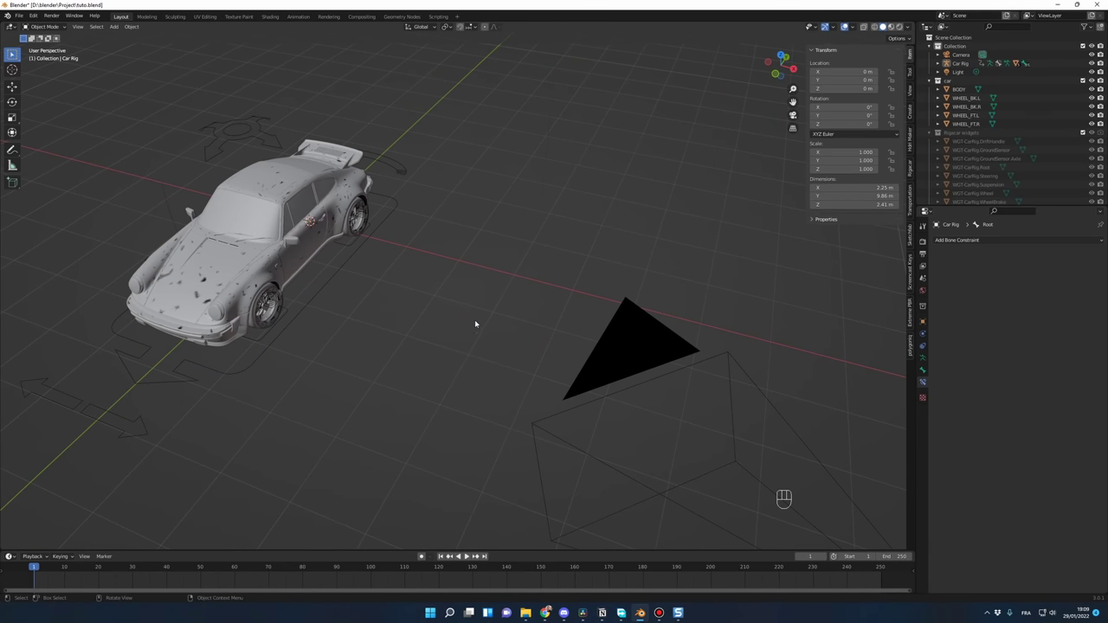
drag(403, 320, 337, 322)
drag(369, 319, 352, 322)
drag(362, 334, 304, 322)
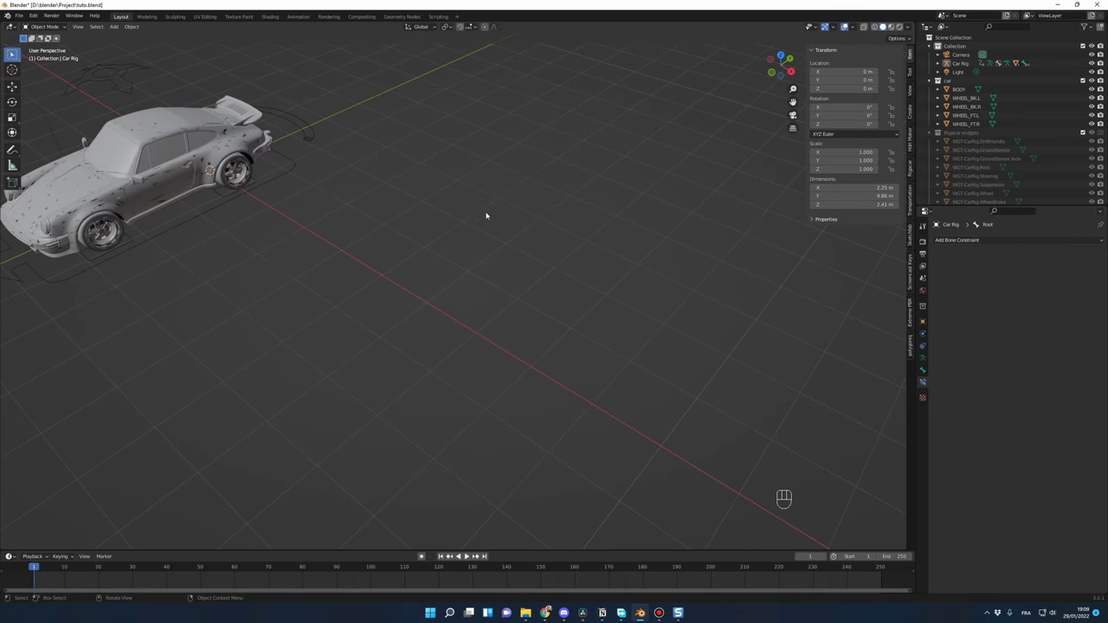
key(shift+a)
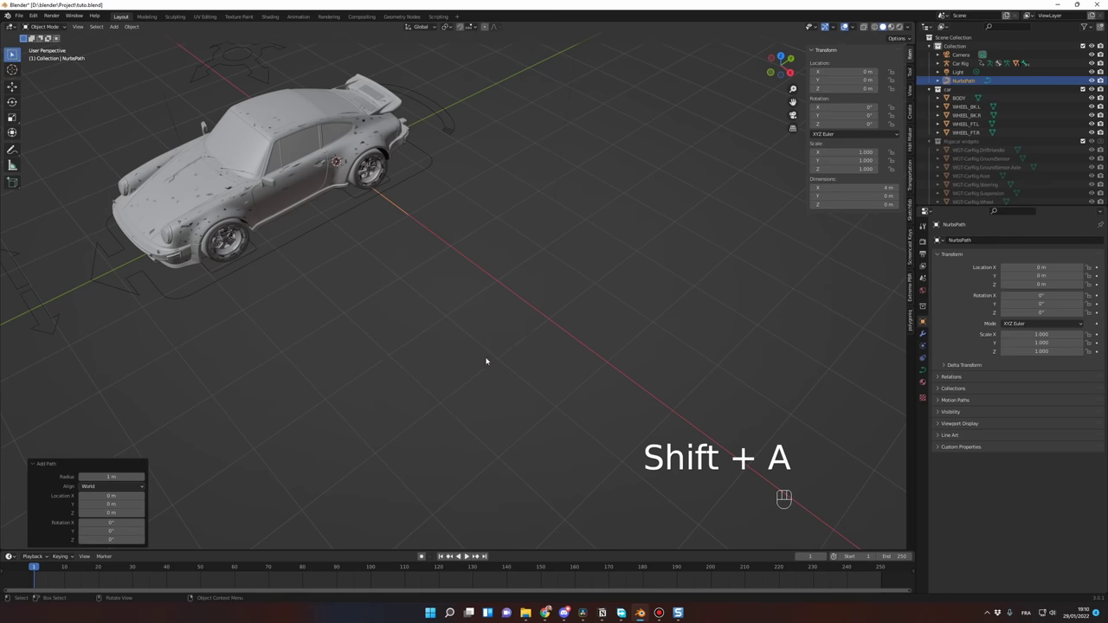
key(g)
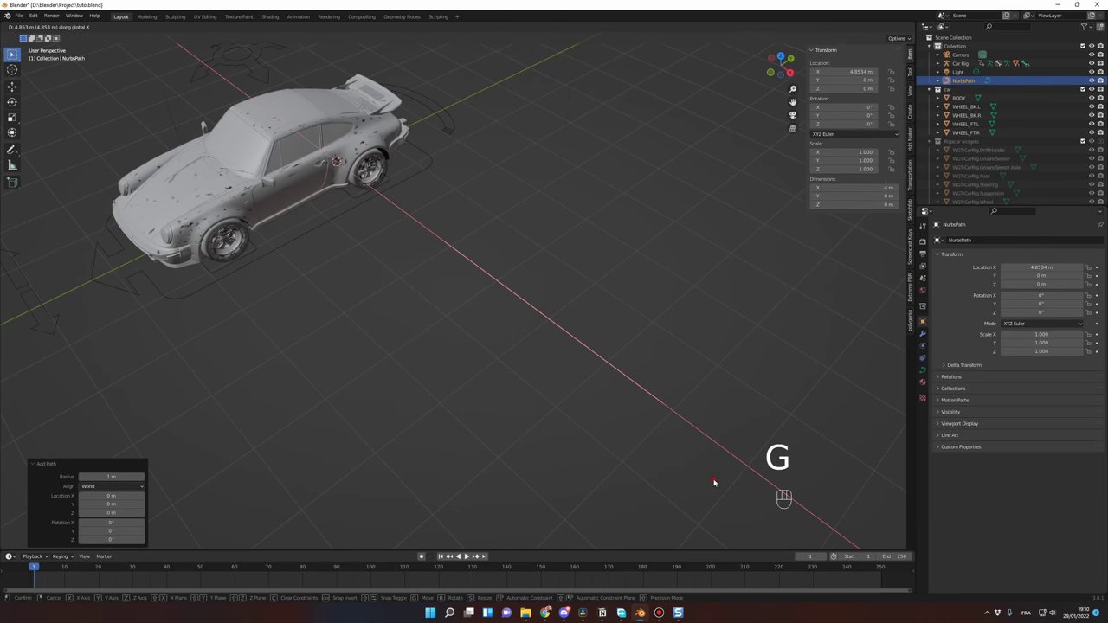
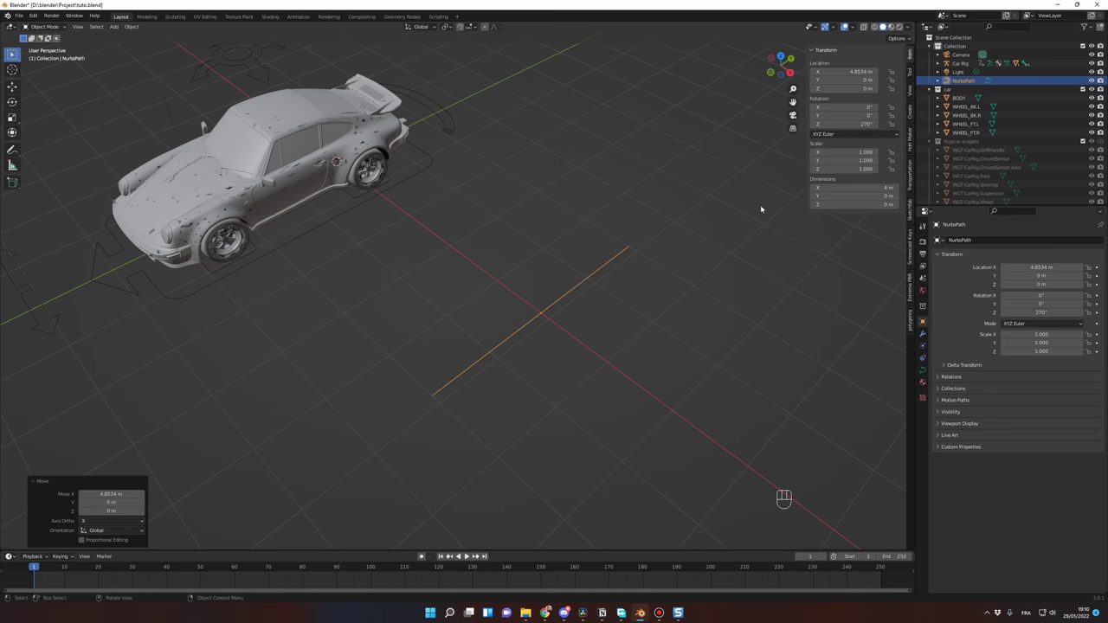
- Toggle Edit Mode to check the path's points after turning it 270° around Z
key(Tab)
key(Tab)
key(Tab)
key(Tab)
key(Tab)
key(Tab)
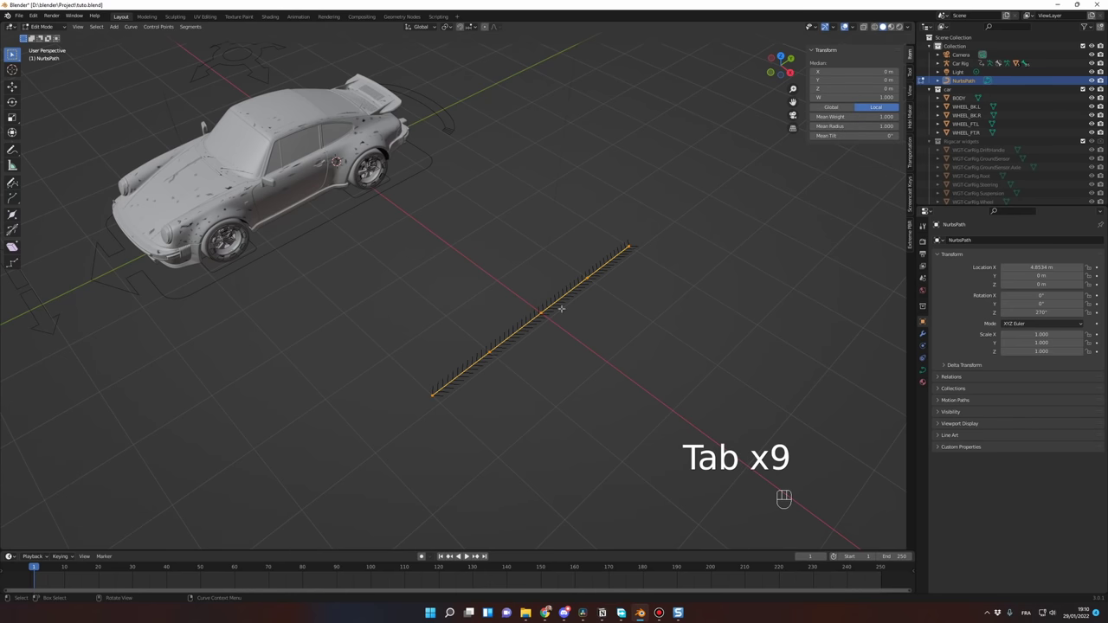
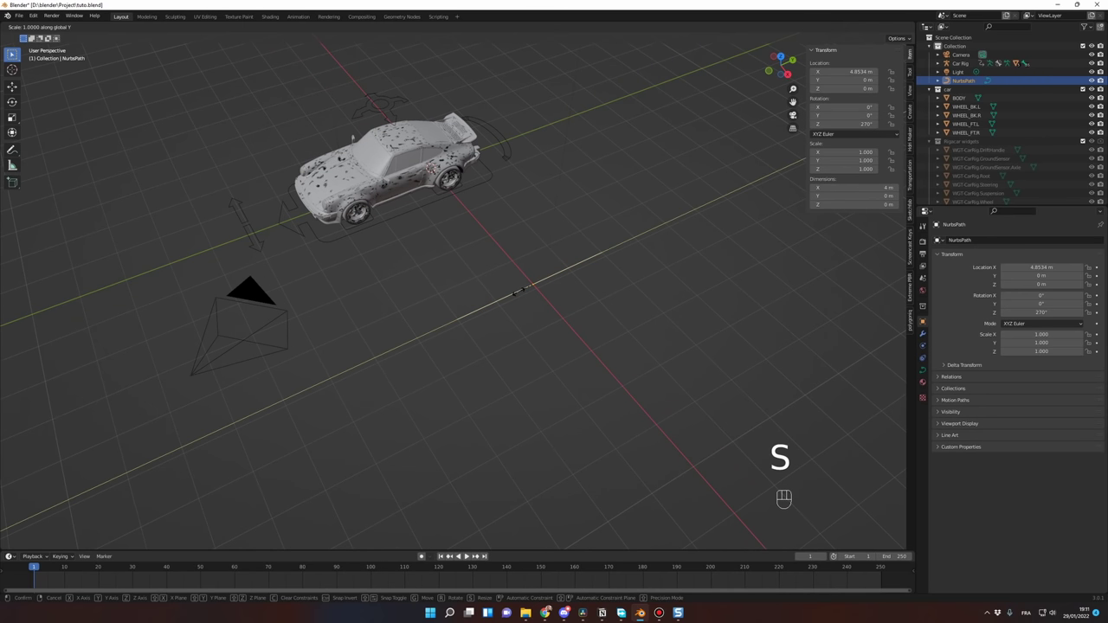
- Scale the path up evenly about 3.7 times so it stretches to roughly 14 m
key(Tab)
key(s)
key(Tab)
key(s)
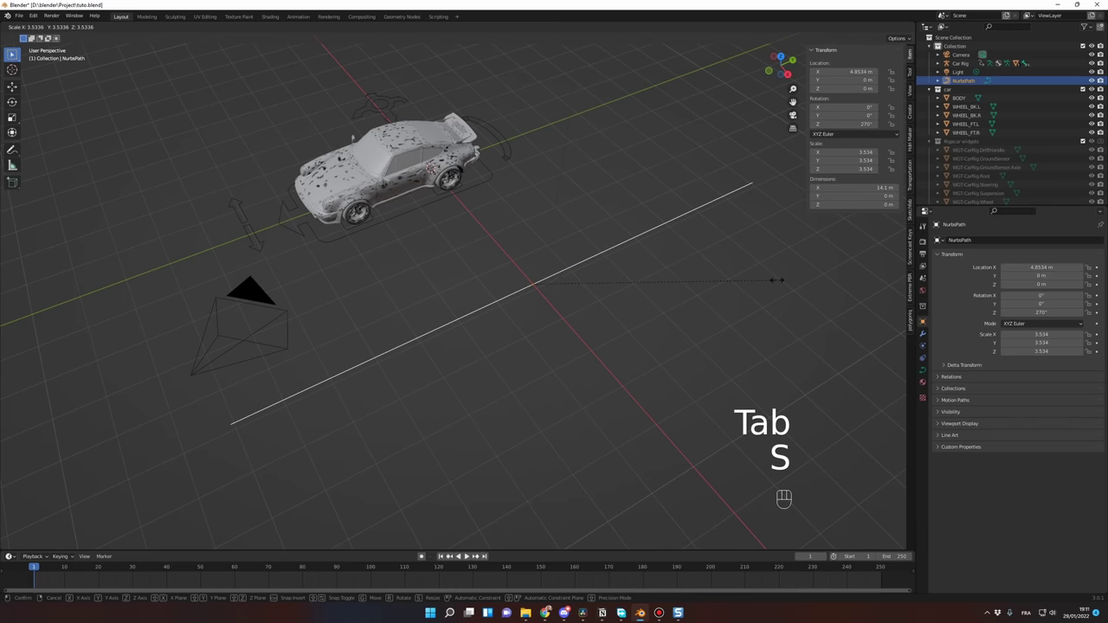
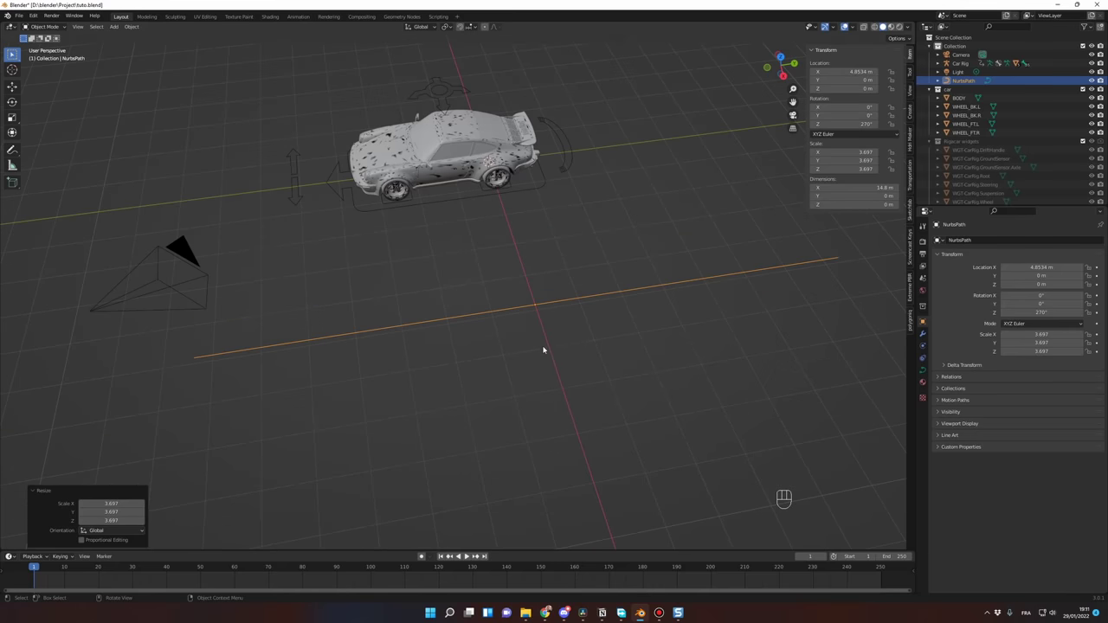
- Select the Car Rig and switch it from Object Mode into Pose Mode with the Root bone active
middle_click(579, 347)
middle_click(594, 347)
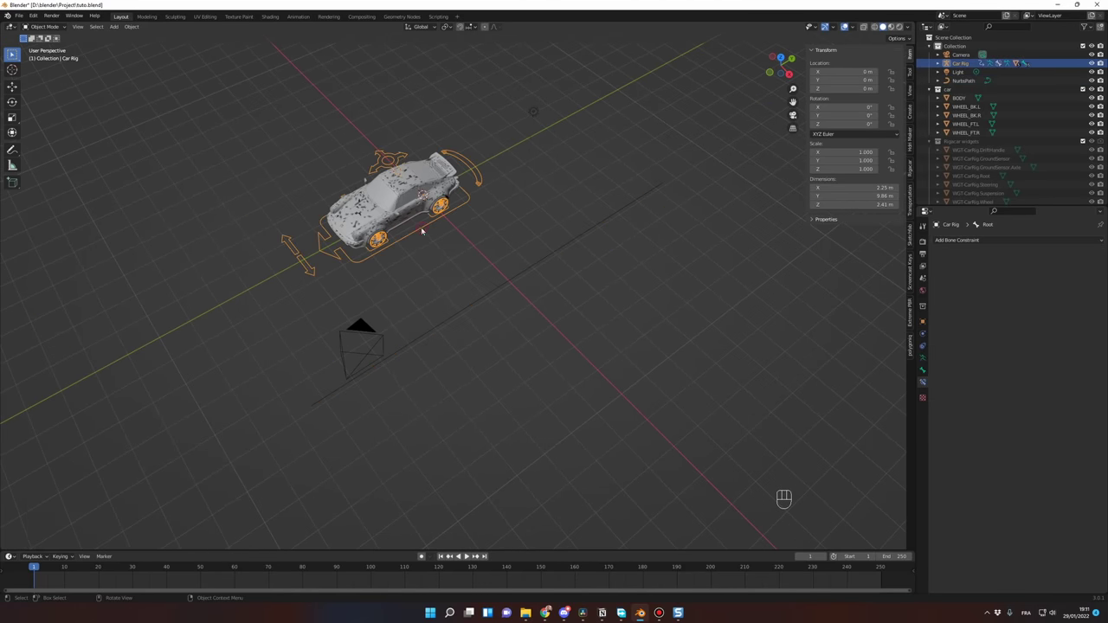
middle_click(458, 256)
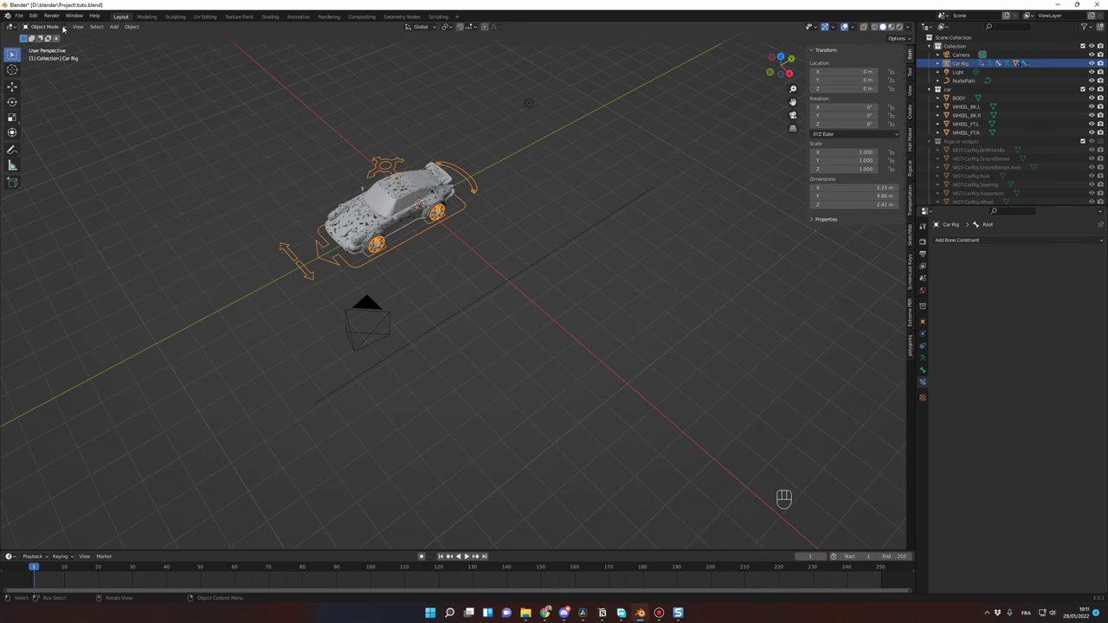
drag(67, 27, 335, 217)
click(436, 271)
click(422, 231)
key(ctrl+Tab)
drag(438, 246, 374, 252)
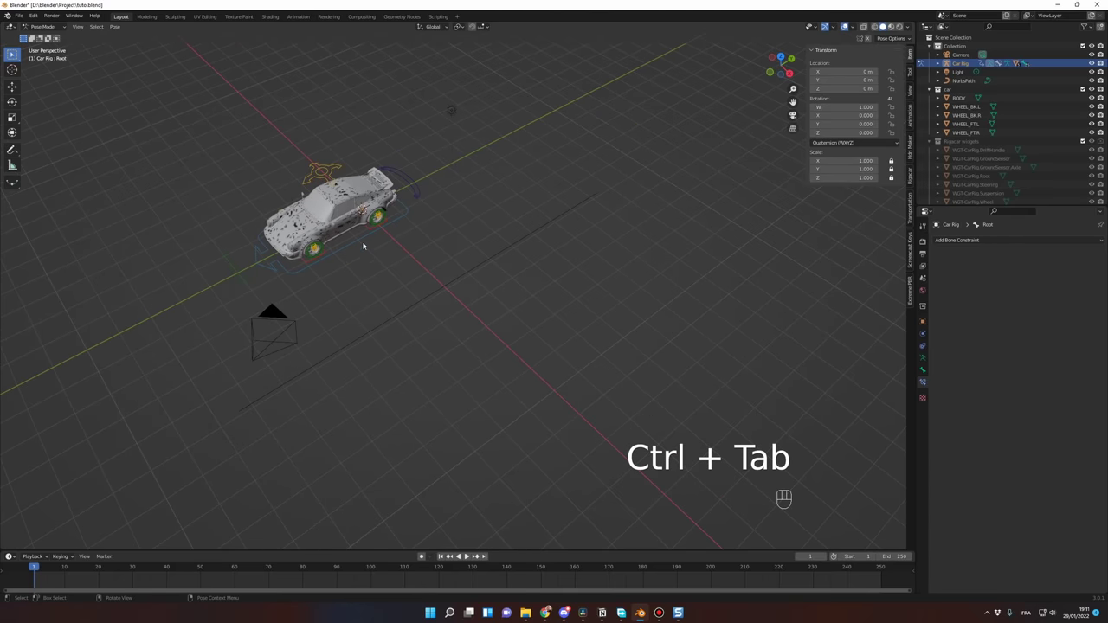
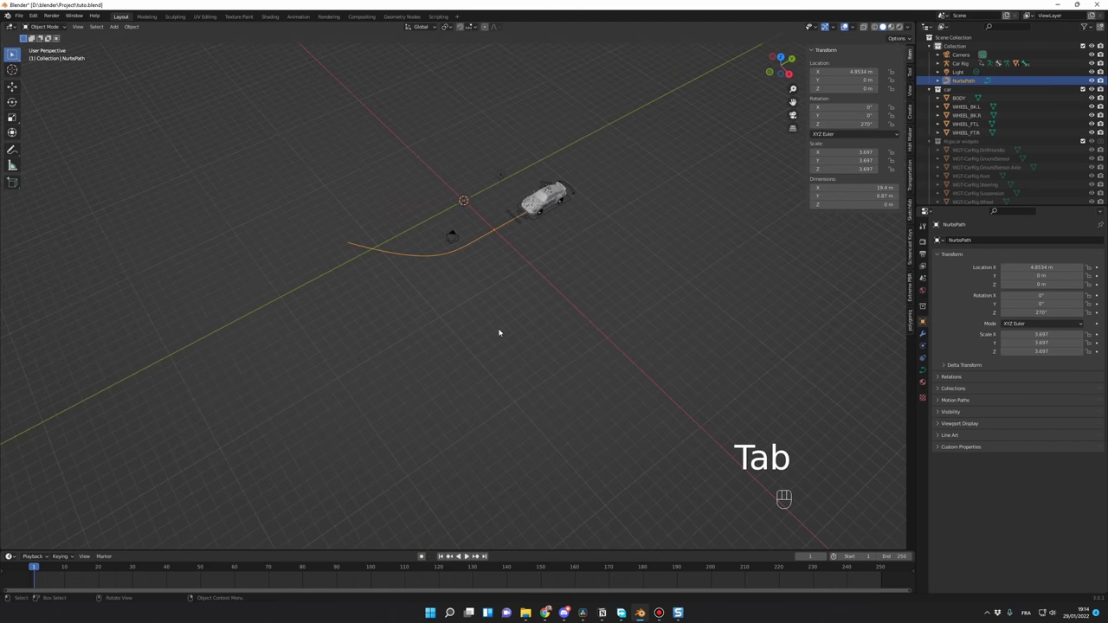
- Orbit the view toward the car and curved path before constraining the Root bone
middle_click(545, 322)
drag(565, 309, 492, 312)
drag(491, 312, 528, 278)
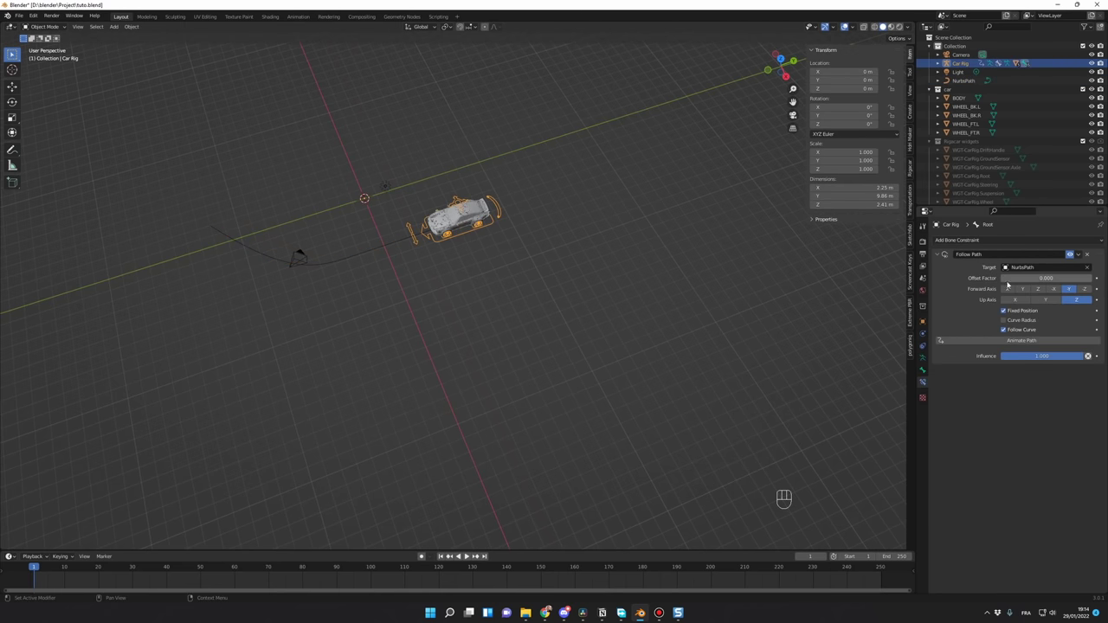
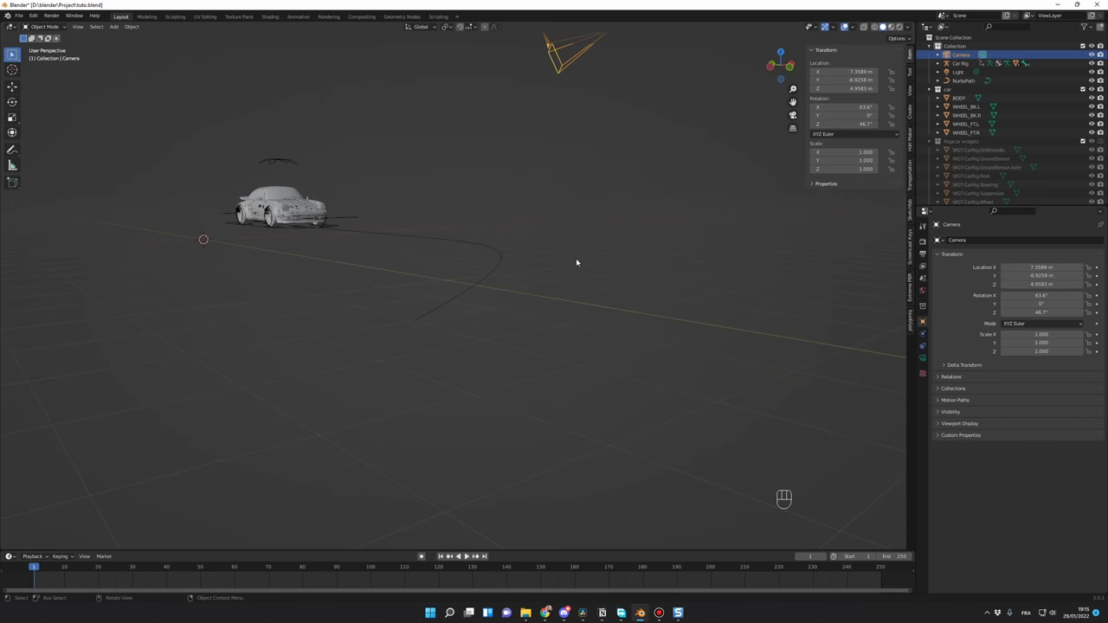
- Look through the scene camera and lower it to frame the car
key(ctrl+alt+KP_0)
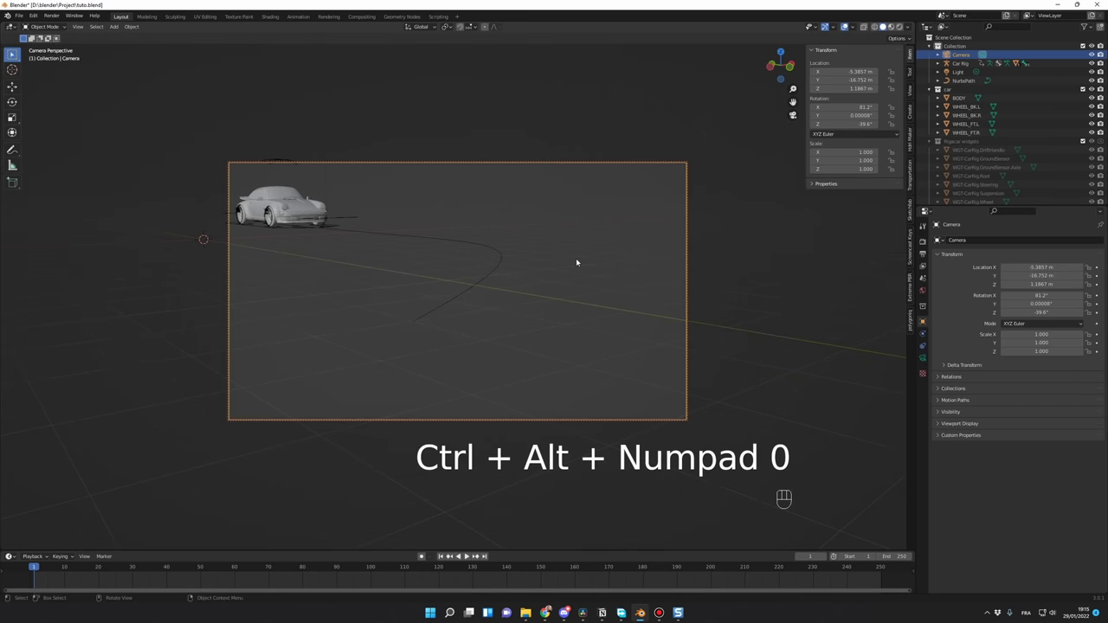
click(567, 243)
drag(569, 241, 573, 291)
click(571, 289)
middle_click(570, 287)
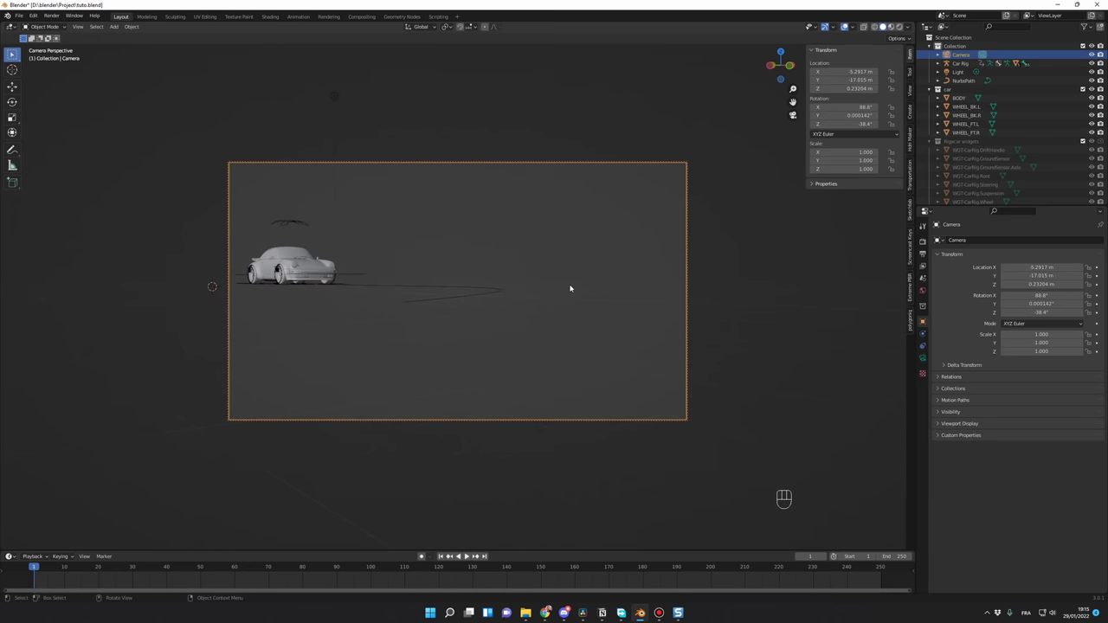
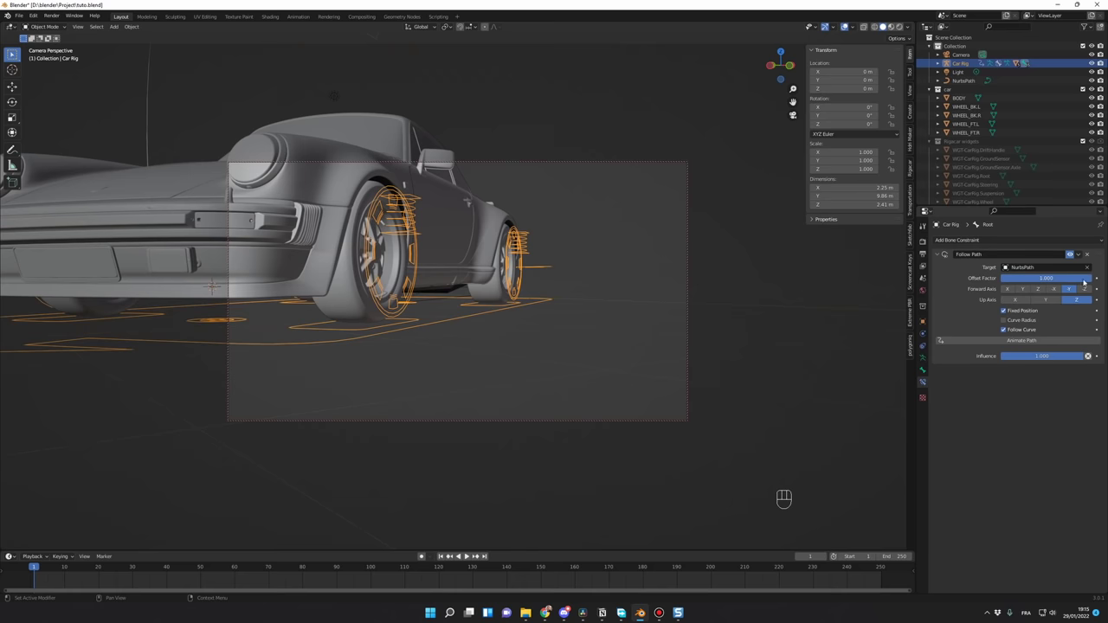
- Set the Root bone's Follow Path constraint to NurbsPath with forward -Y, up Z and offset factor
click(545, 275)
middle_click(613, 290)
middle_click(612, 290)
click(614, 292)
click(612, 303)
click(609, 304)
click(604, 307)
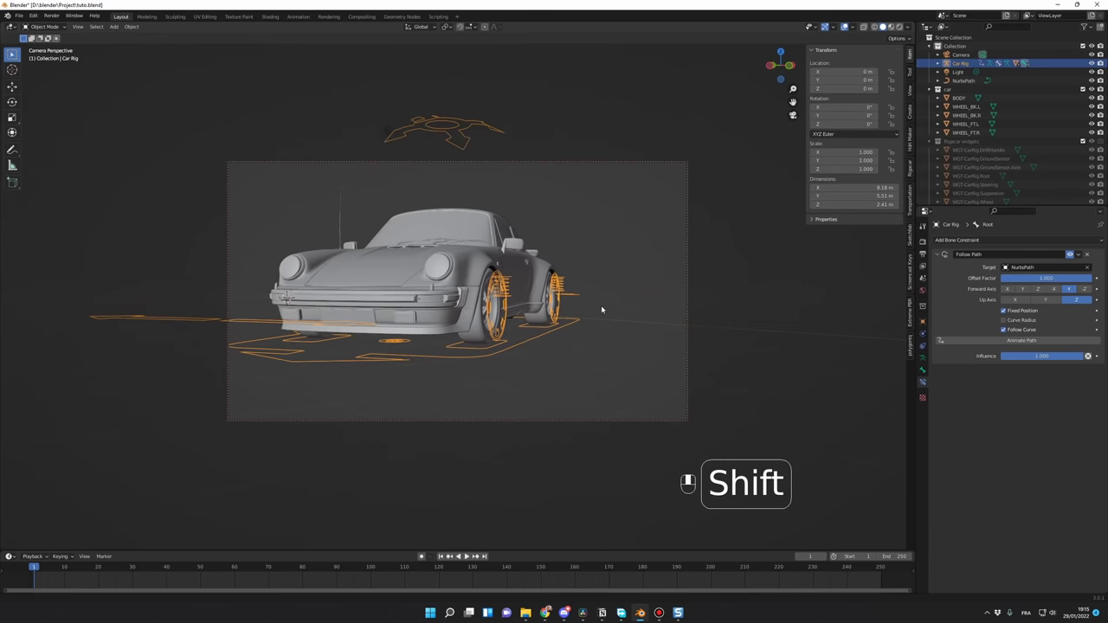
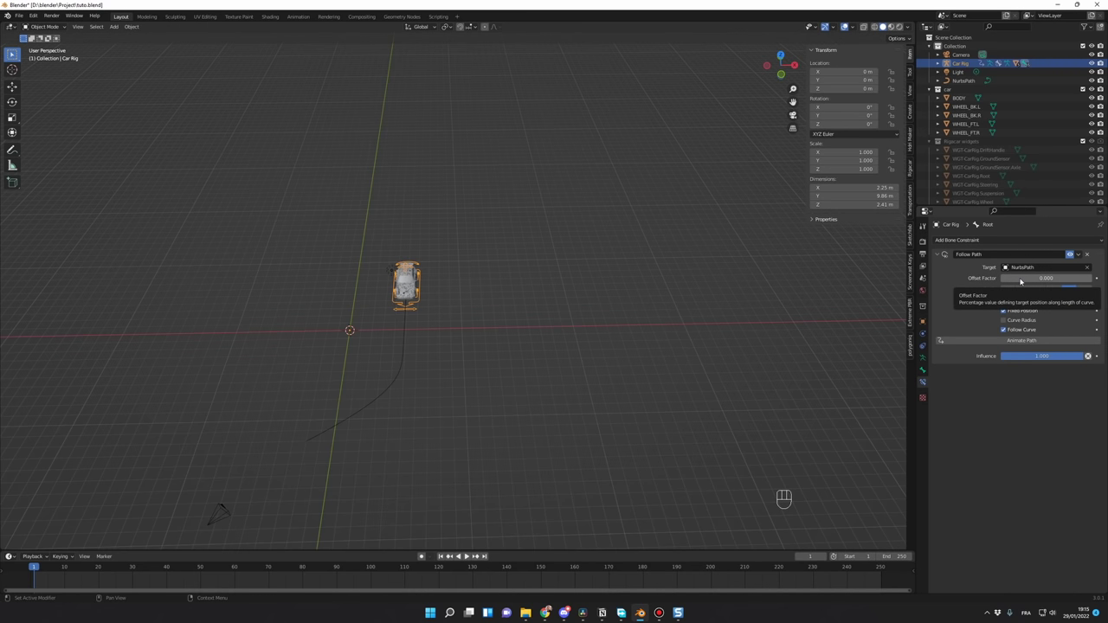
- Keyframe Offset Factor 0 at frame 1 and 1 at frame 120, then play the drive
key(i)
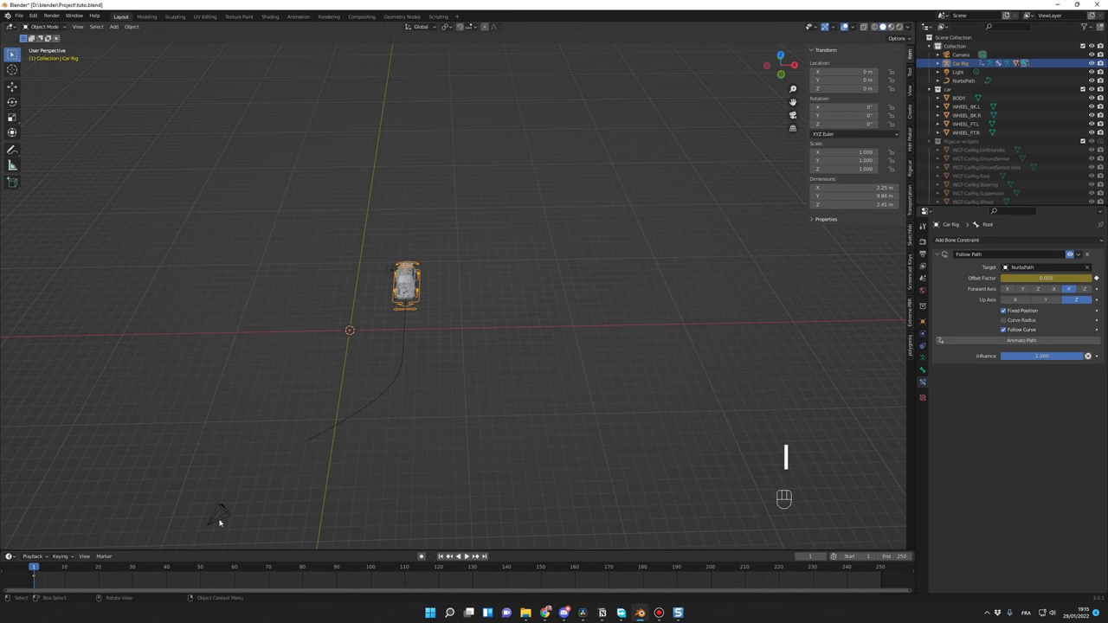
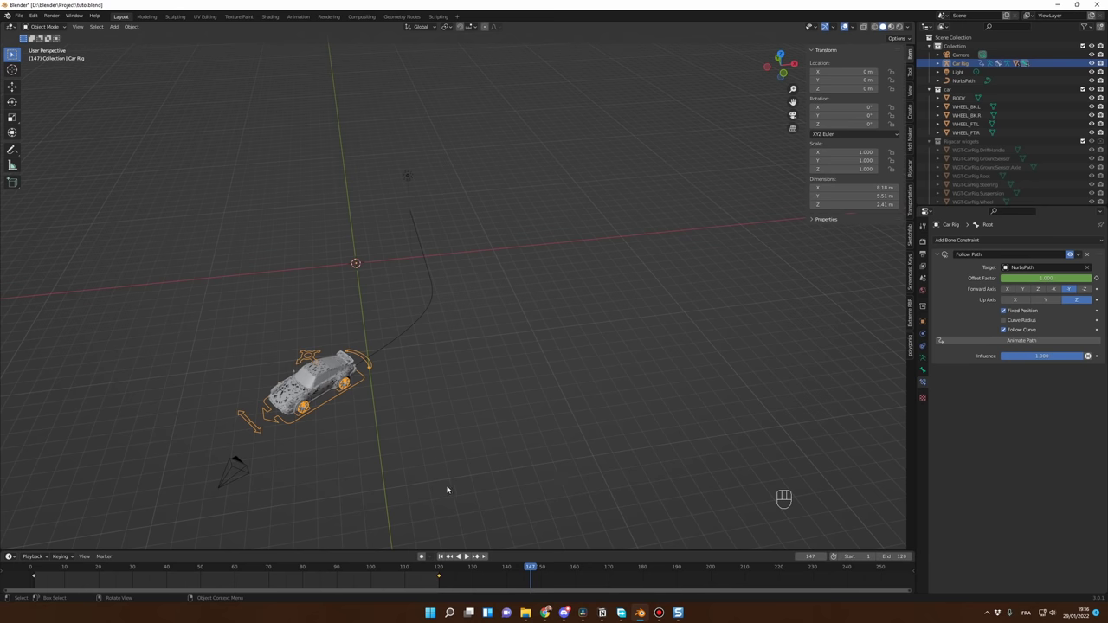
click(41, 570)
key(space)
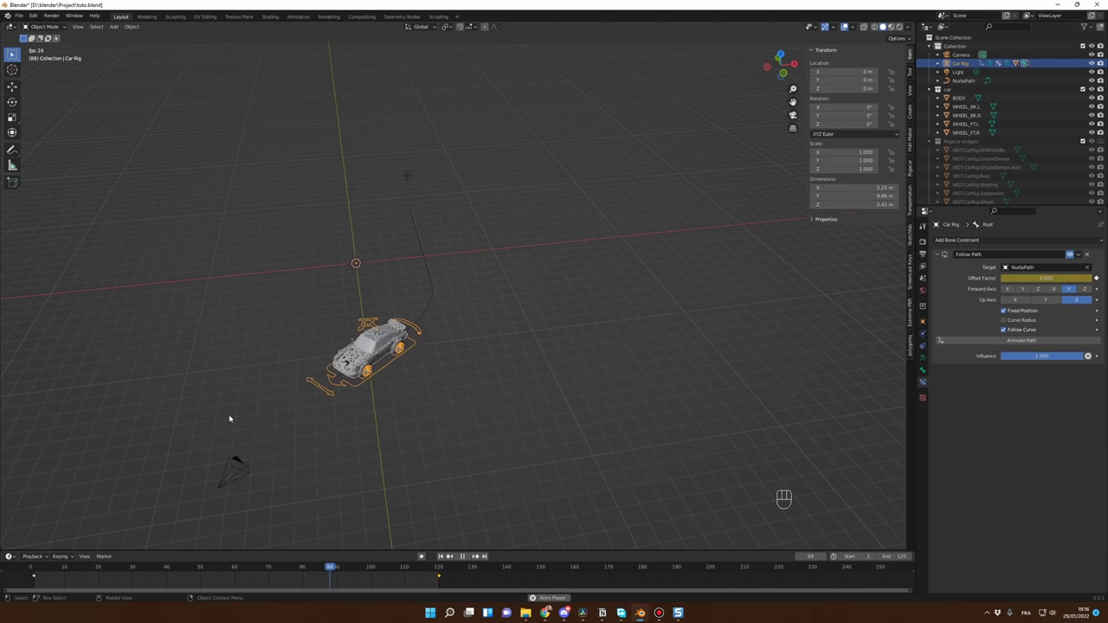
key(space)
- Frame the car from the side and jump to an early frame of the drive
drag(454, 385, 389, 387)
drag(427, 371, 431, 397)
drag(463, 341, 469, 308)
drag(484, 318, 576, 338)
middle_click(525, 335)
drag(549, 308, 412, 325)
click(452, 305)
middle_click(457, 306)
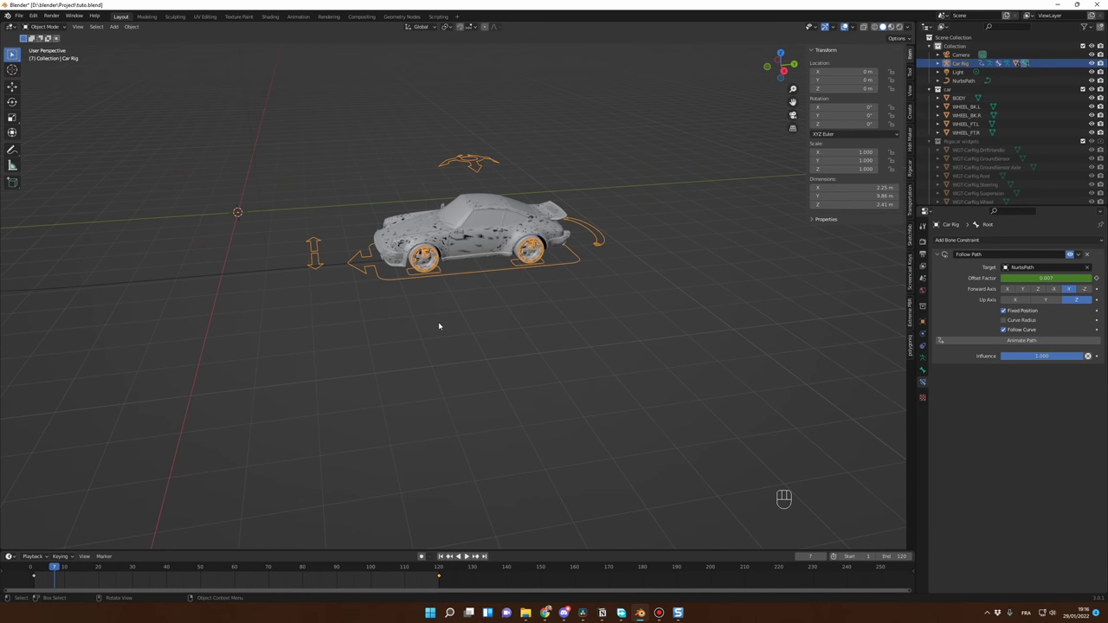
- Enter Pose Mode on the Root bone to bake wheel rotation over frames 1 to 120
click(449, 329)
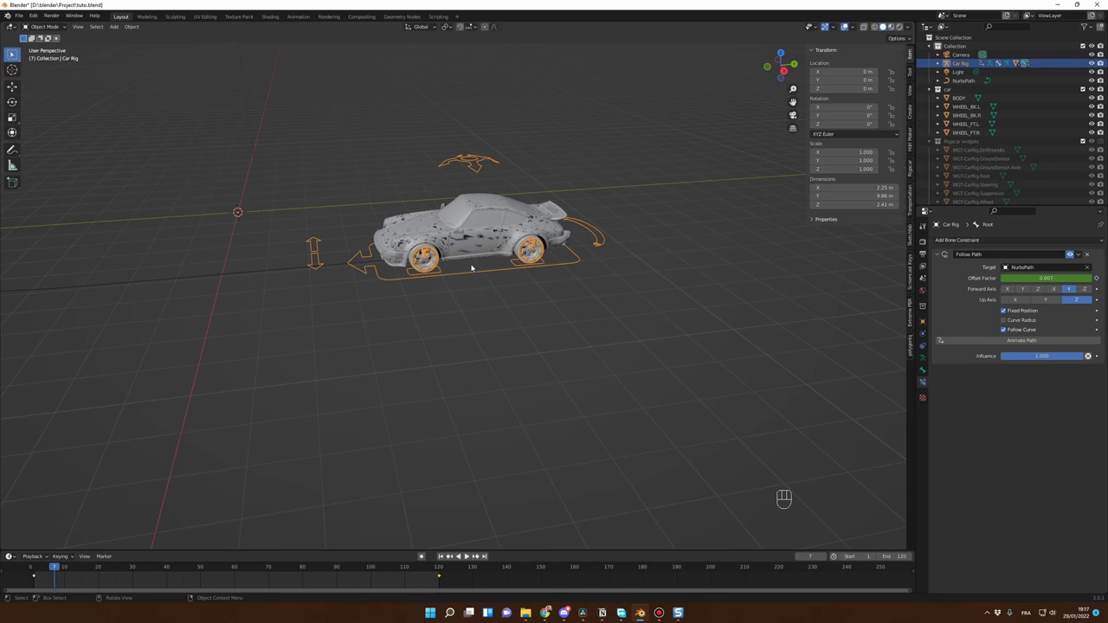
key(ctrl+Tab)
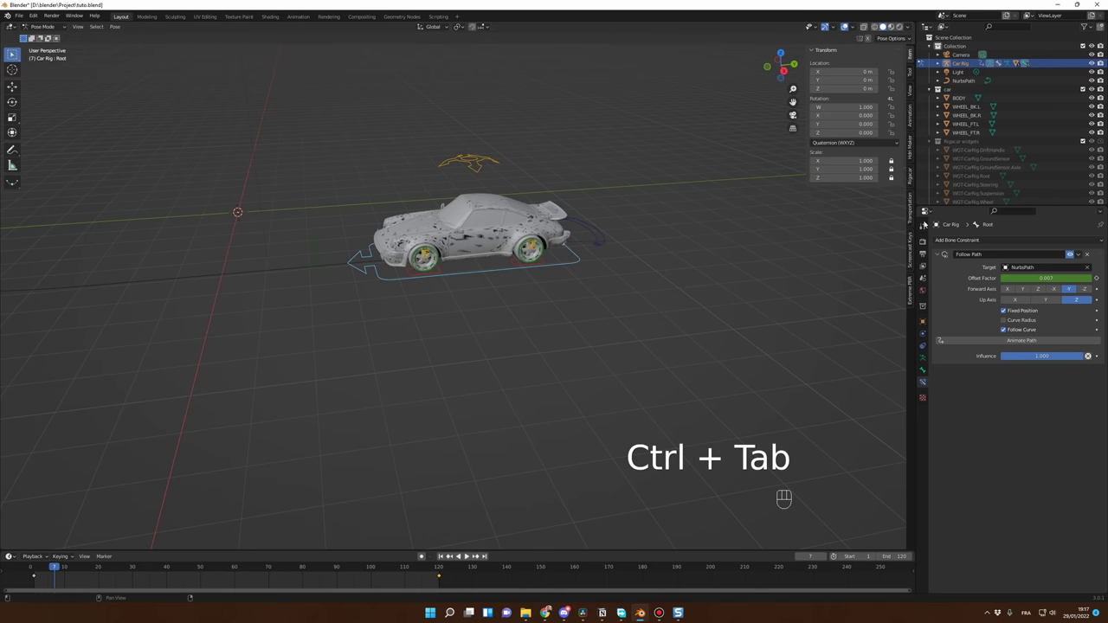
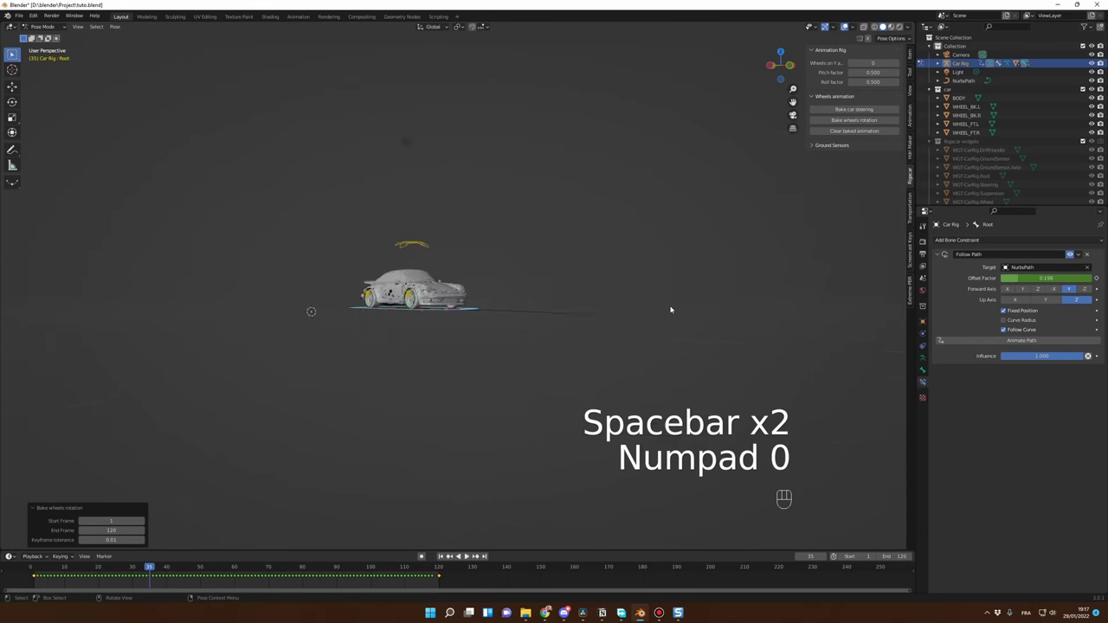
- Play the baked drive, then key the Suspension bone's pose near frame 120 where the car stops
key(space)
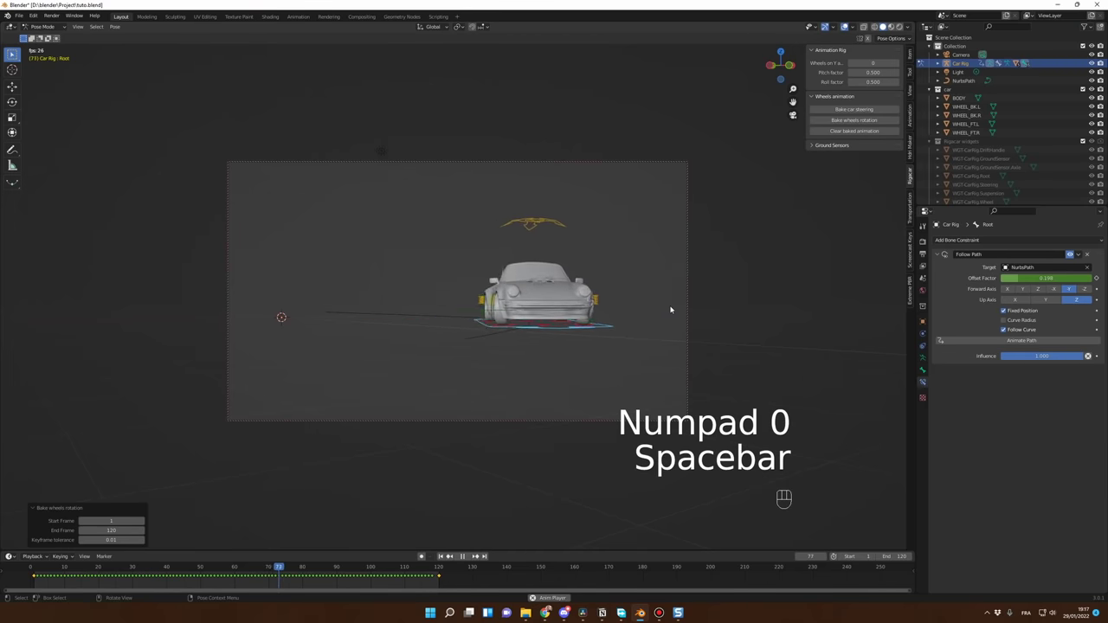
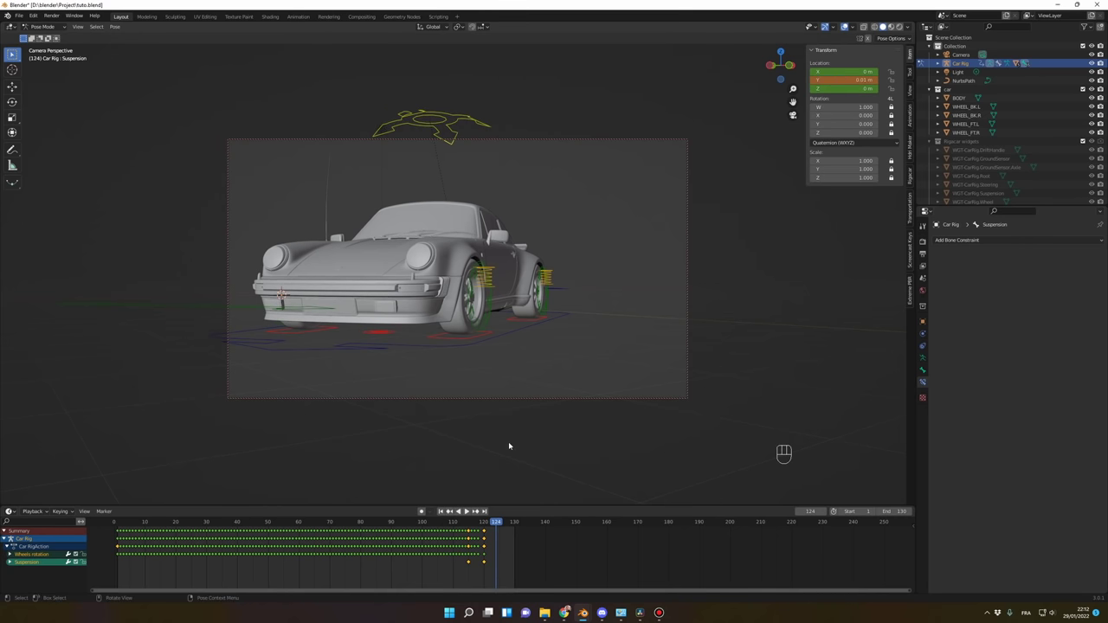
key(i)
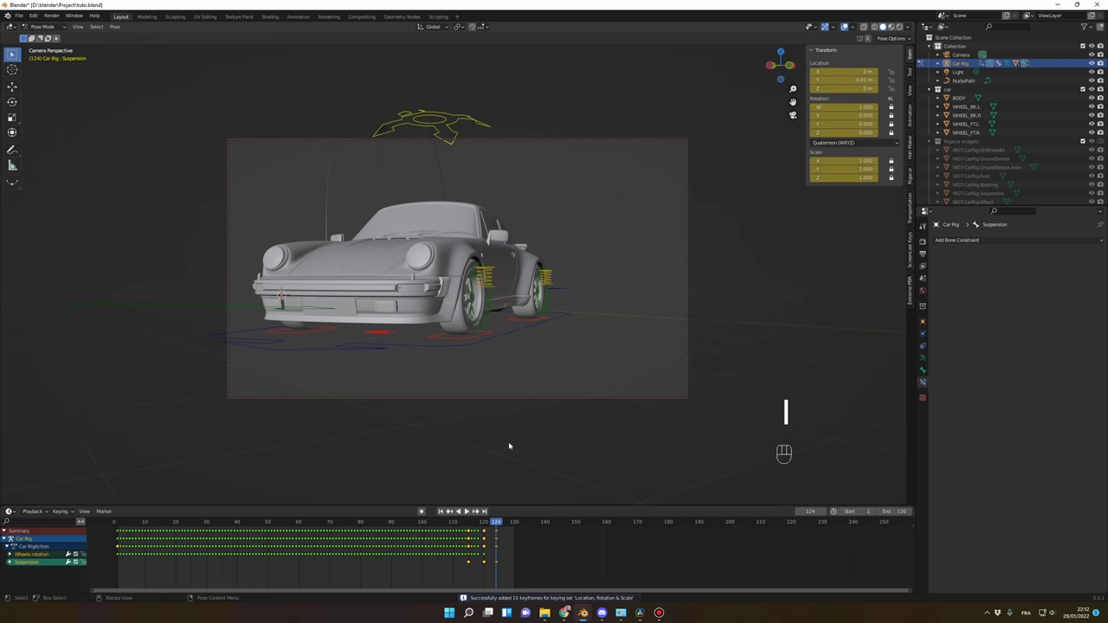
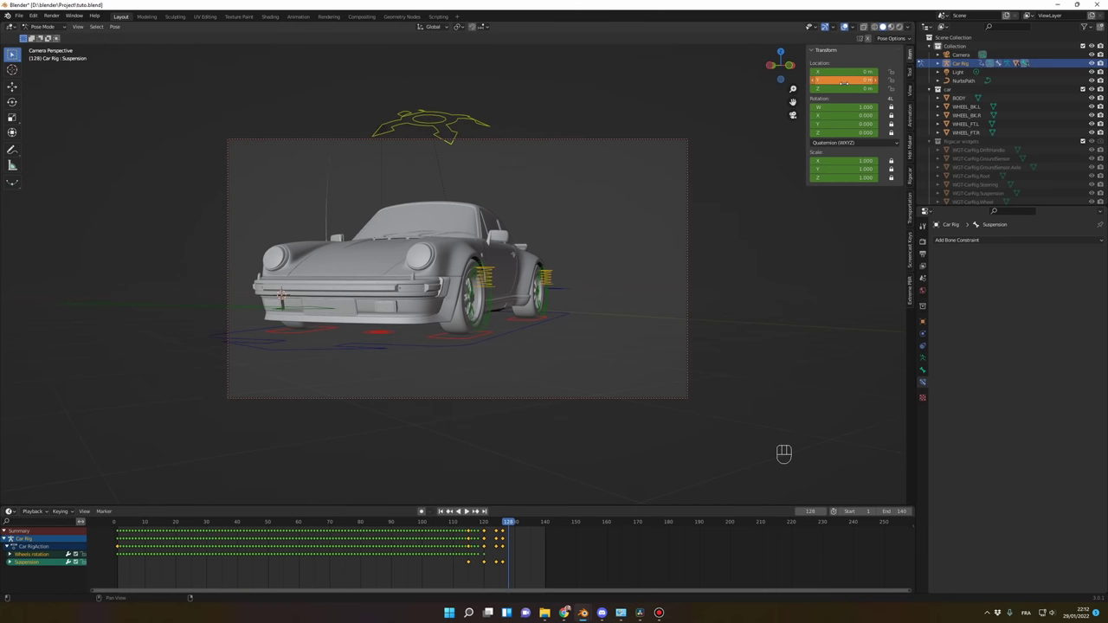
- Key the Suspension bone at frame 128 with Y location back at 0 m
key(i)
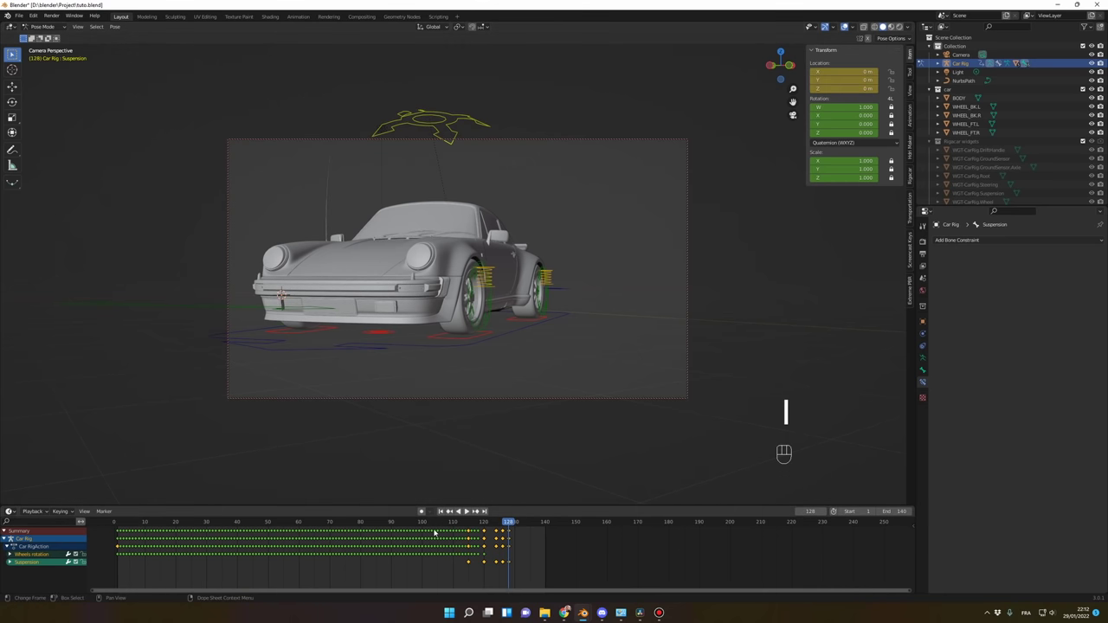
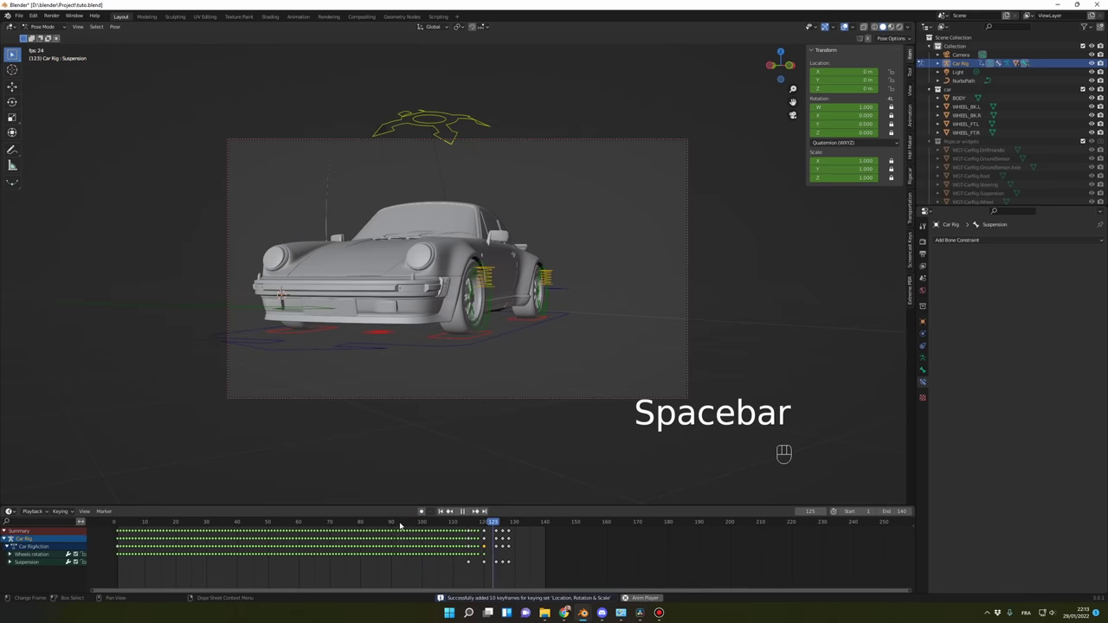
- Add a bounce key at frame 120 with Y 0.02 m and play the stopping motion through the camera
click(411, 523)
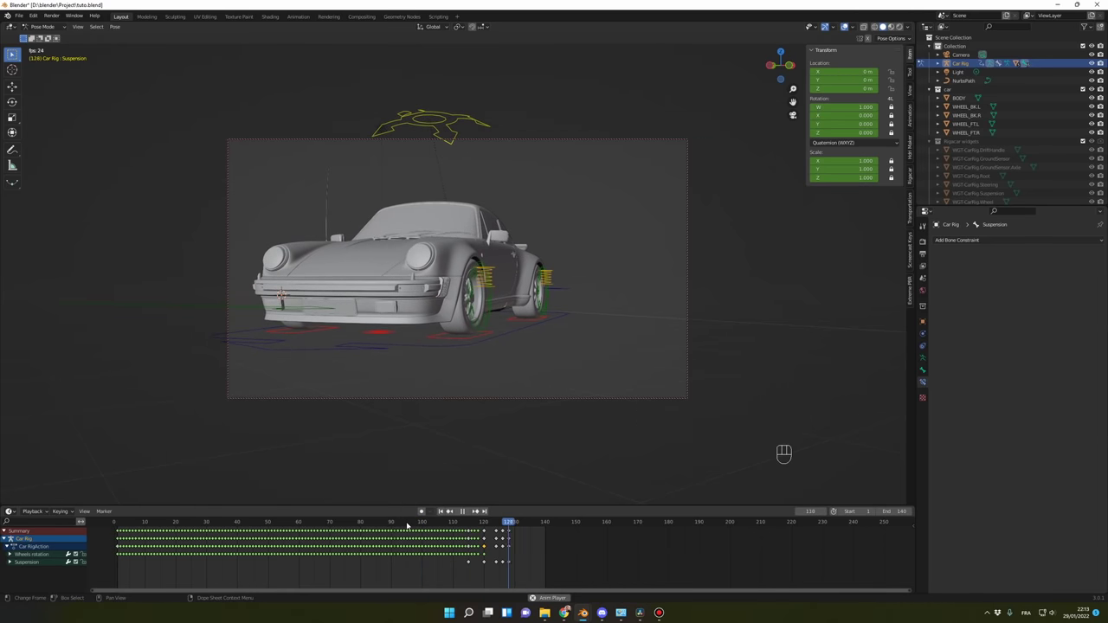
key(space)
key(KP_0)
drag(603, 410, 536, 420)
drag(534, 401, 549, 370)
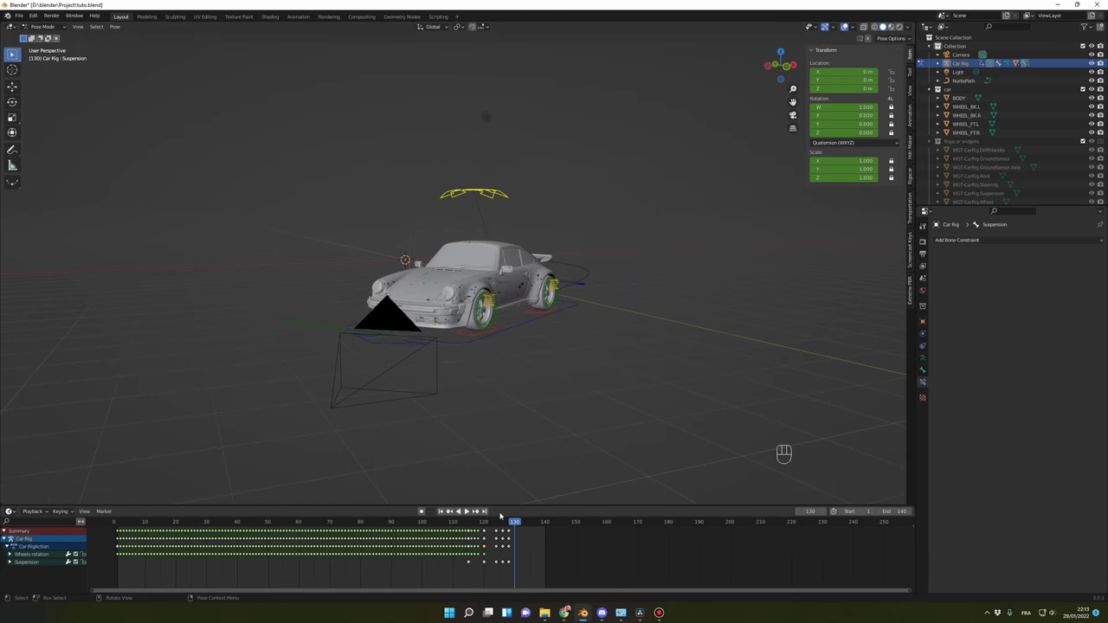